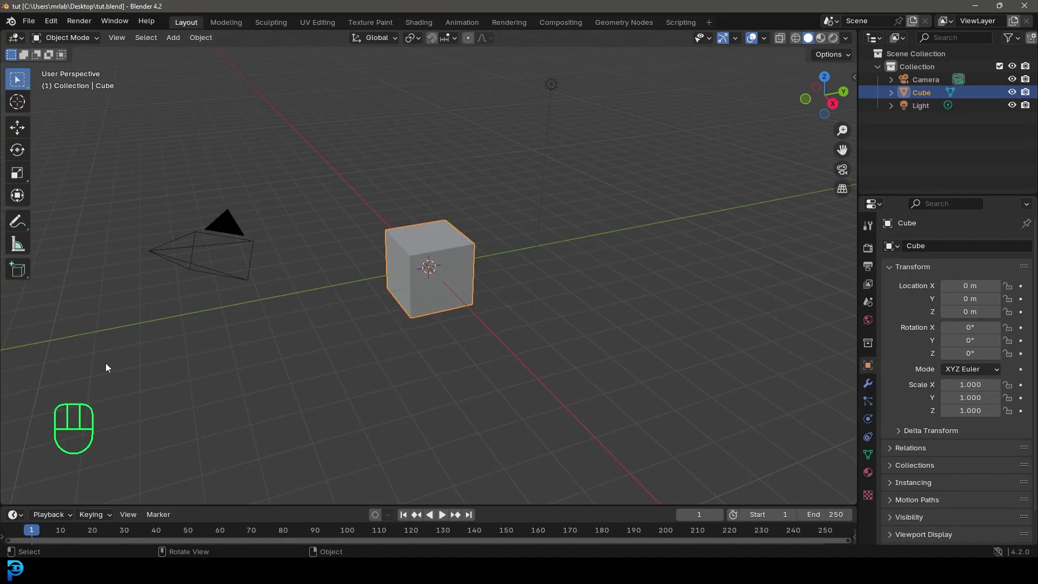
# Delete the default camera, cube and light, add a UV sphere and view it from the front
pyautogui.moveTo(228, 289); pyautogui.dragTo(596, 65)
pyautogui.press('Delete')
pyautogui.press('shift+a')
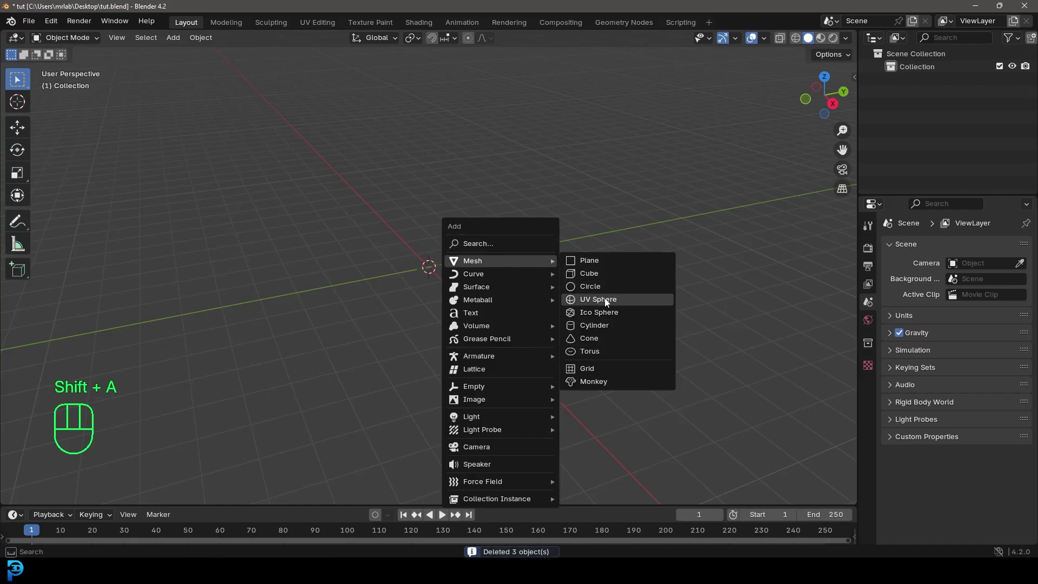
pyautogui.press('KP_1')
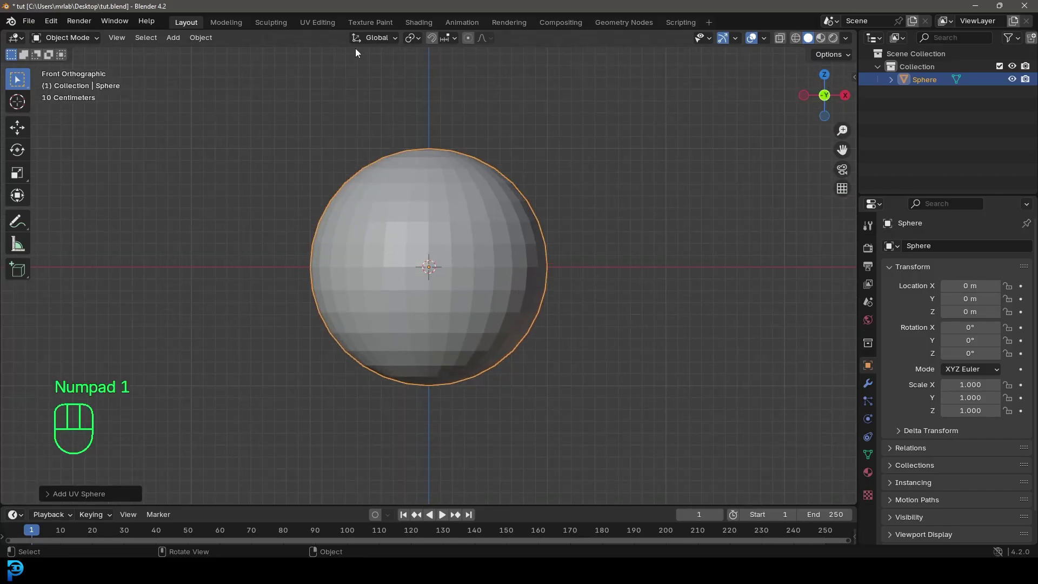
# With proportional editing on, flatten the sphere's base and pull its top up into a broad shape
pyautogui.press('Tab')
pyautogui.click(486, 42)
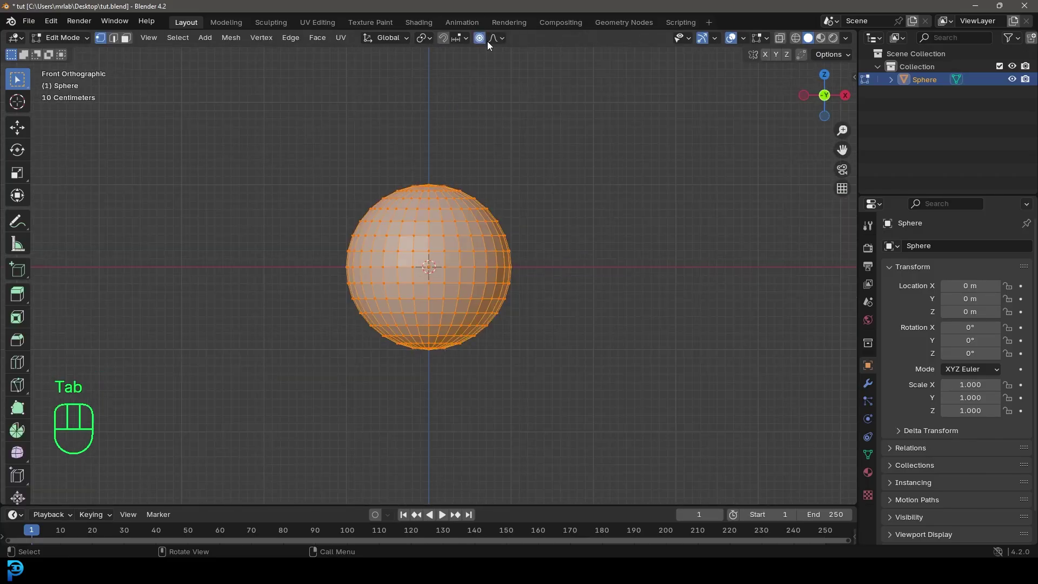
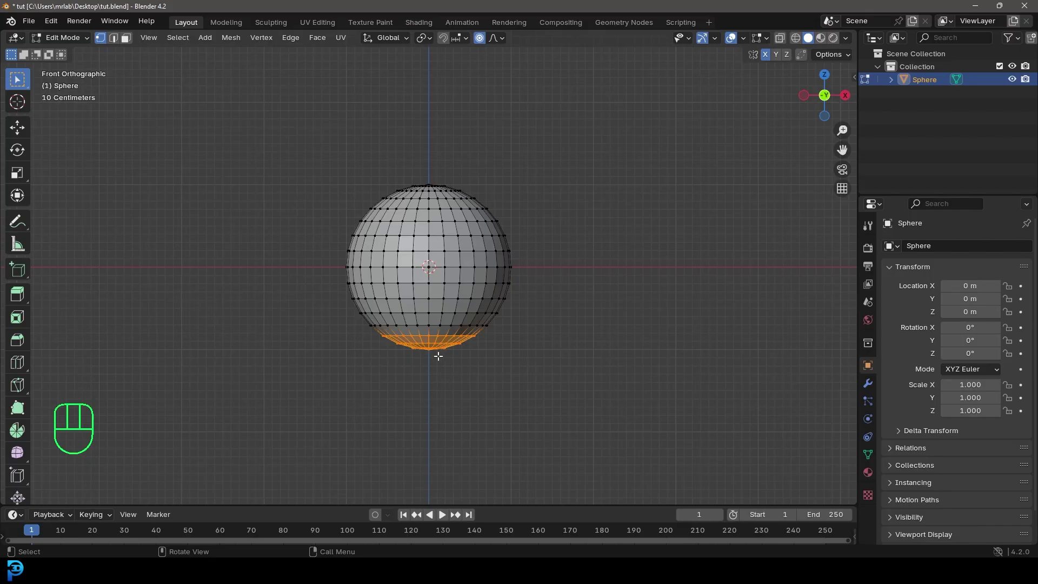
pyautogui.press('g')
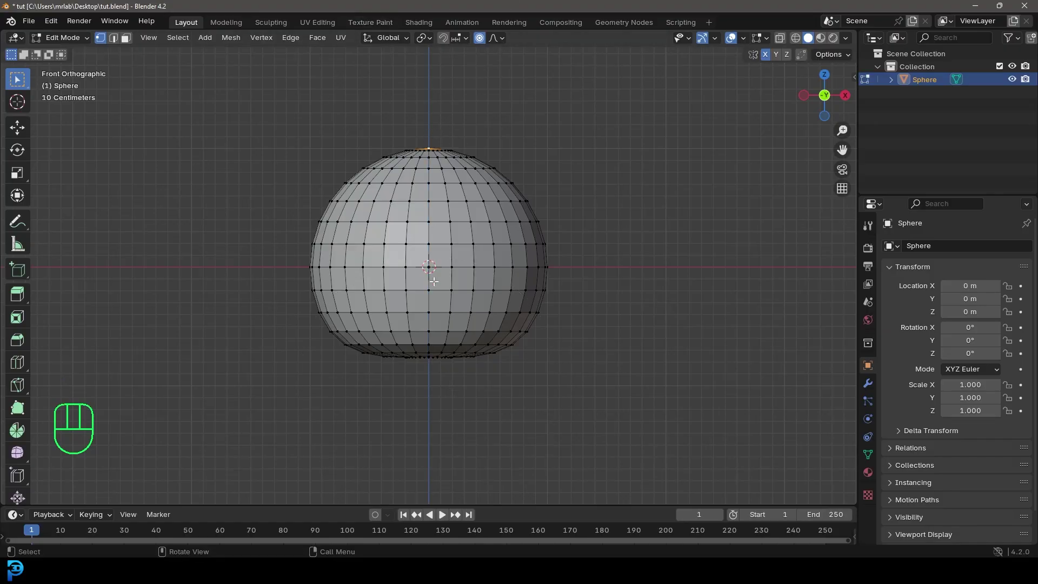
pyautogui.press('g')
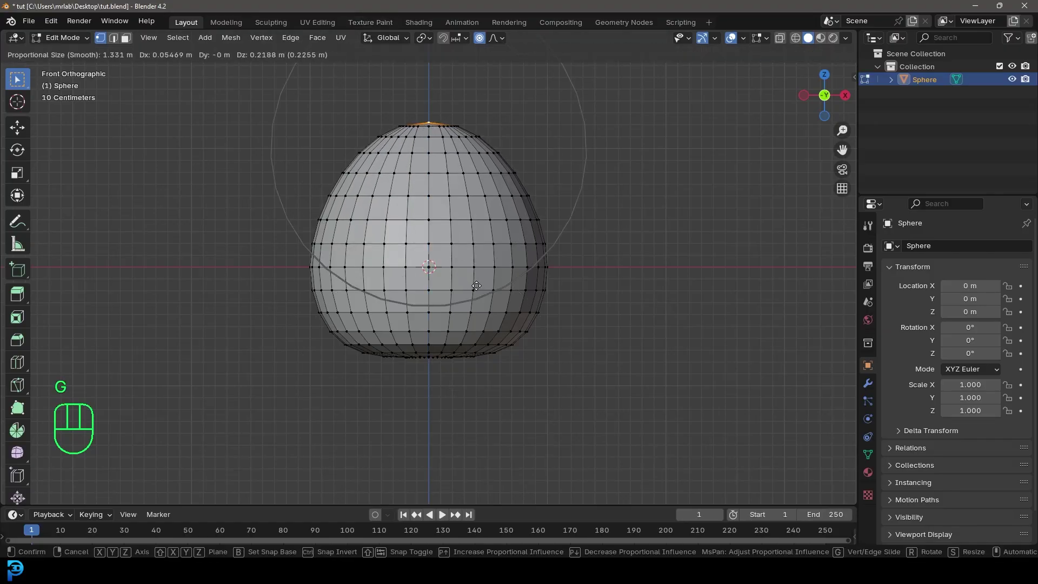
pyautogui.press('g')
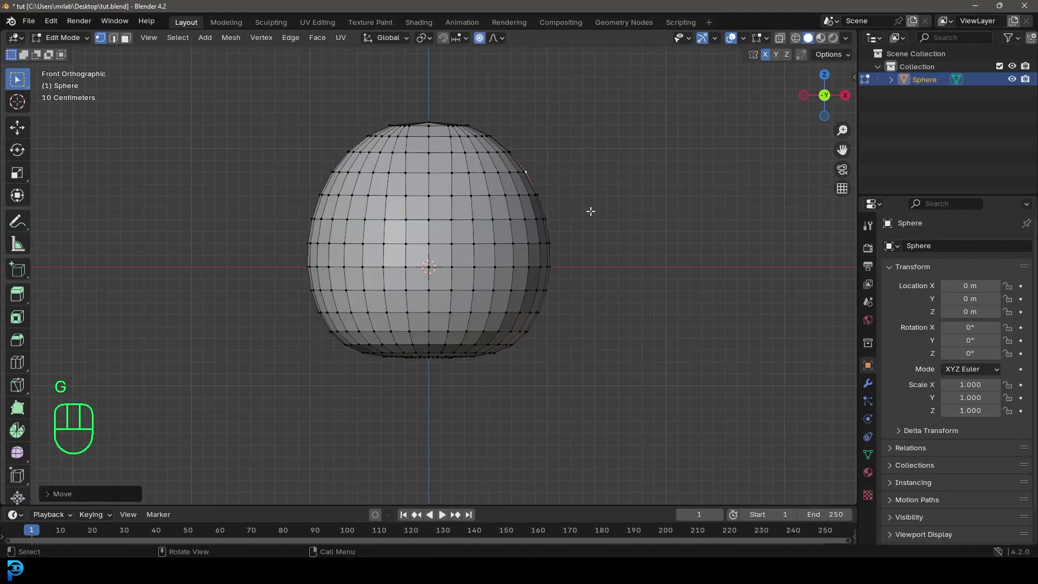
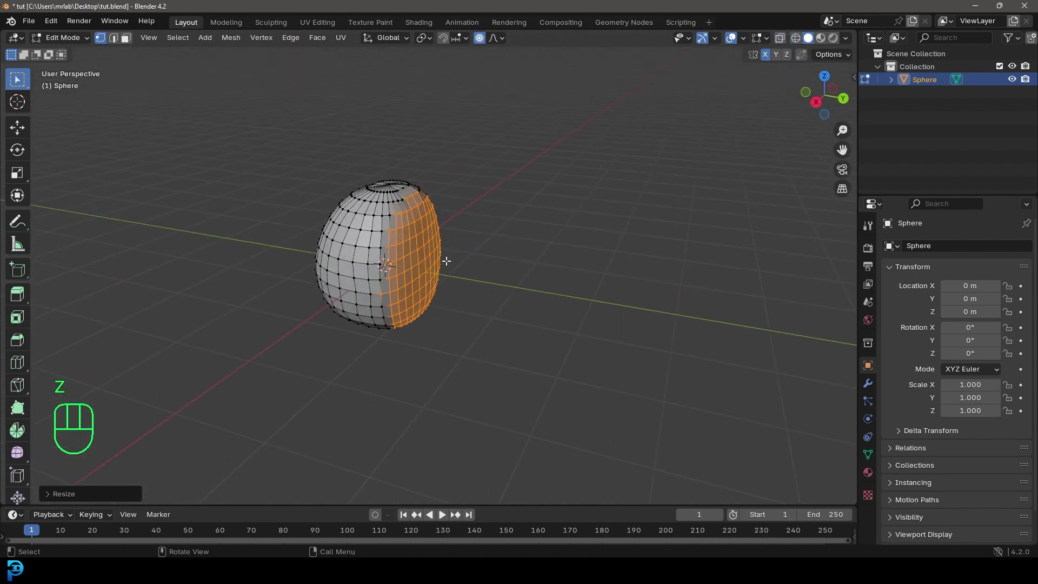
# Return to front view and leave Edit Mode with the body shape finished
pyautogui.press('KP_1')
pyautogui.press('Tab')
pyautogui.middleClick(424, 218)
# Add a cylinder, bevel its top edge round, narrow its bottom ring and raise it over the body
pyautogui.press('shift+a')
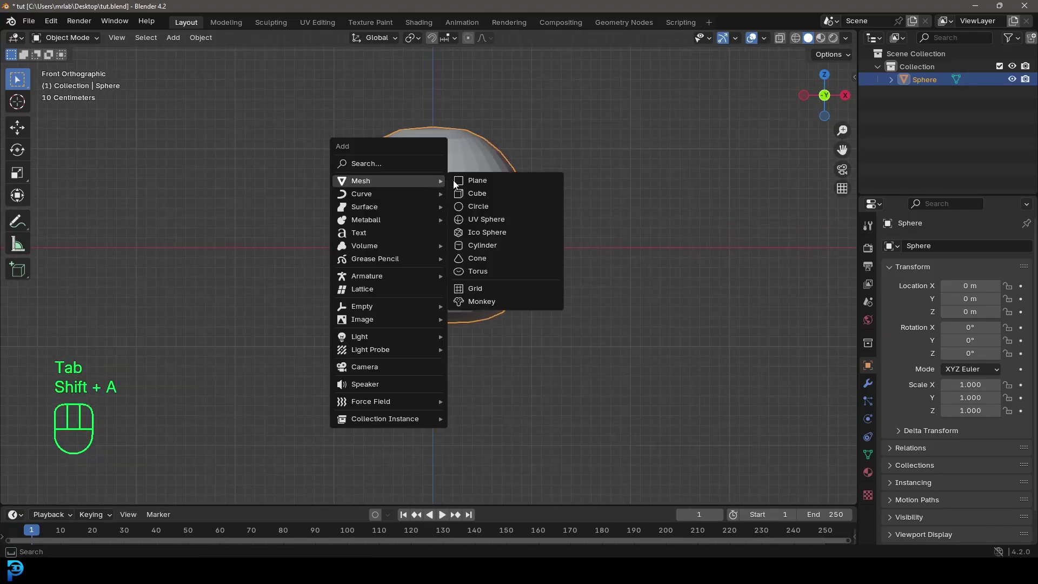
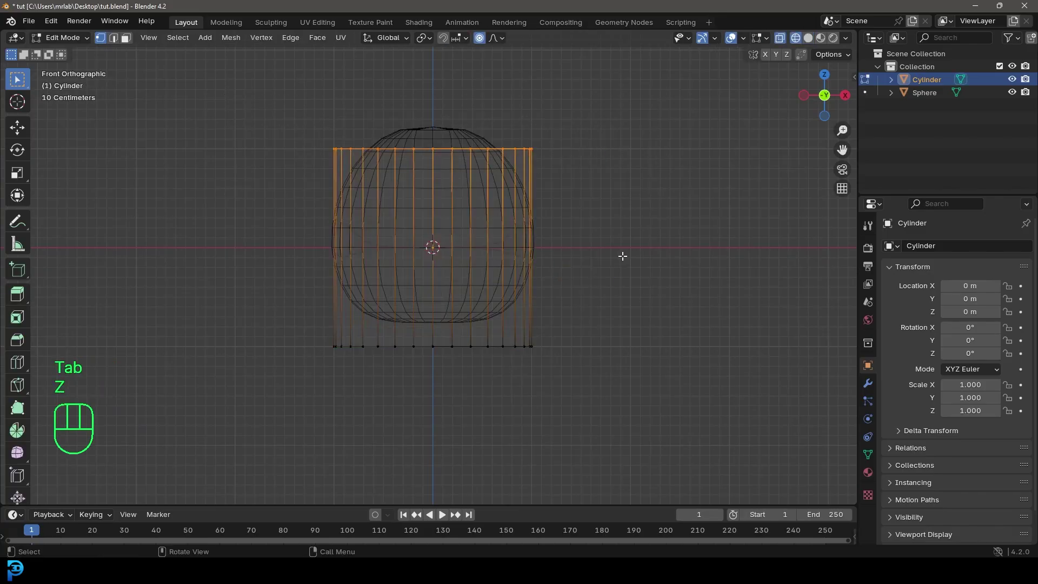
pyautogui.press('ctrl+b')
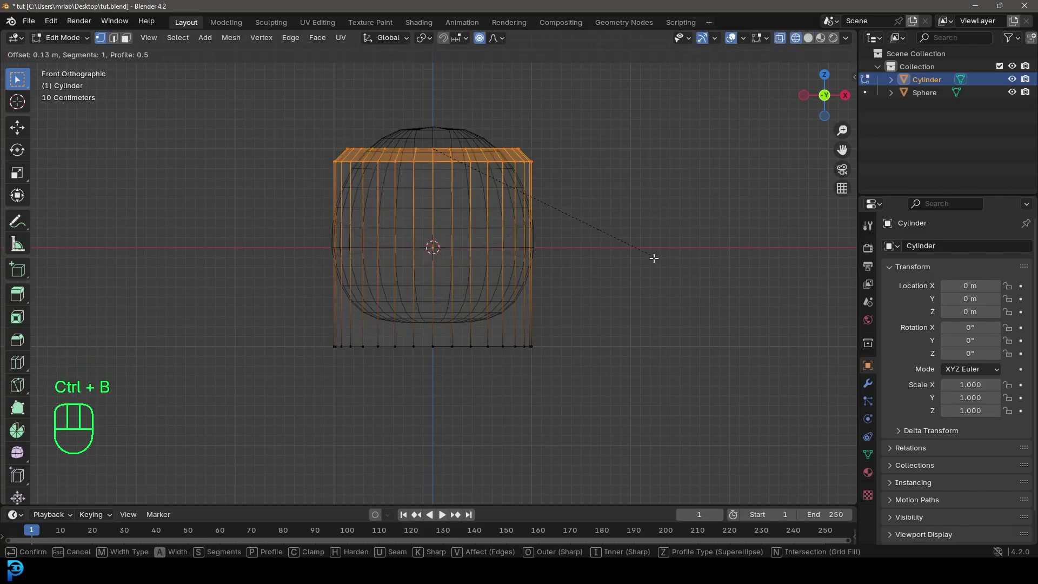
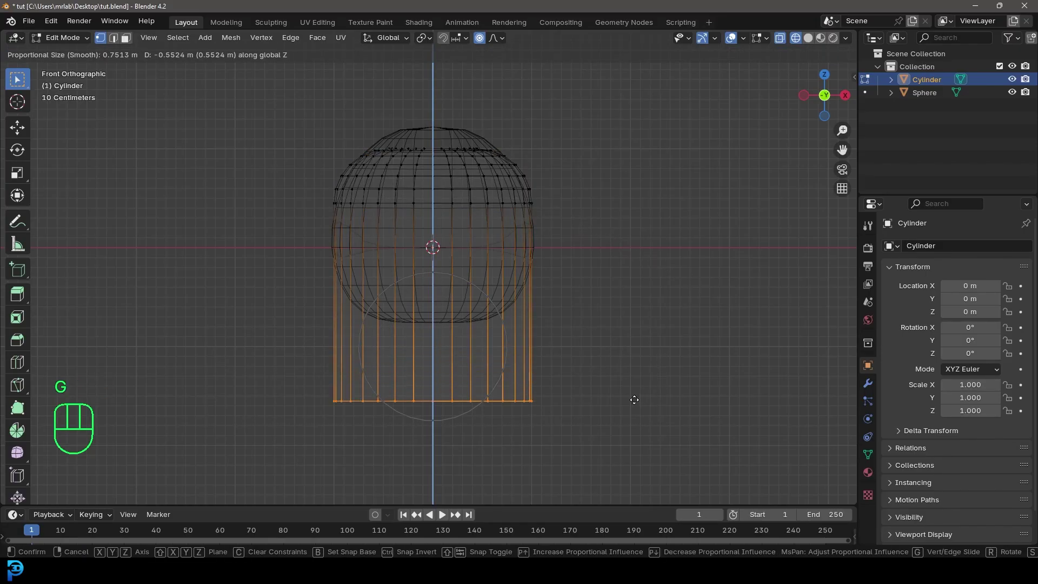
pyautogui.press('s')
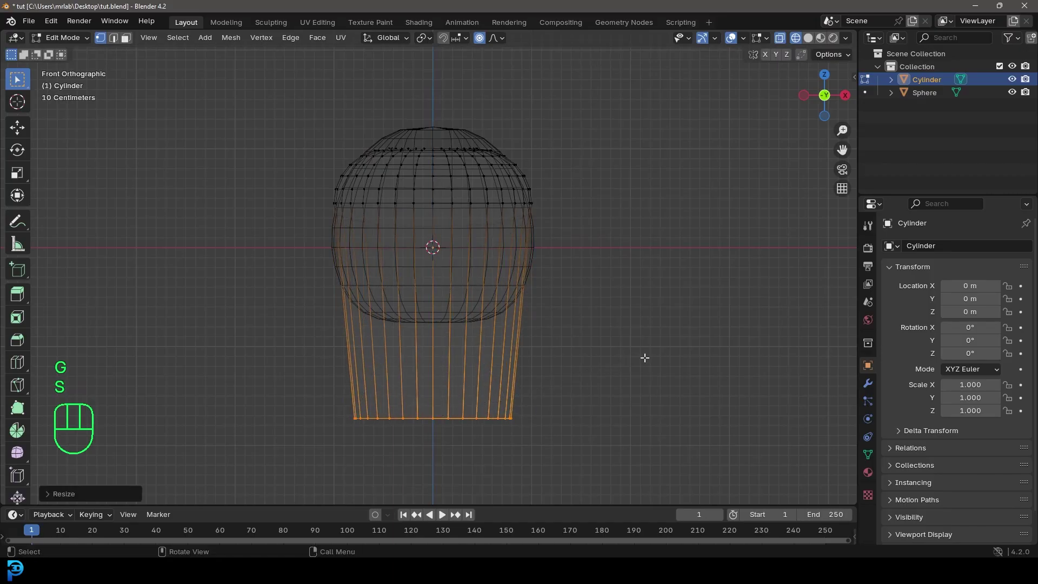
pyautogui.press('a')
pyautogui.press('g')
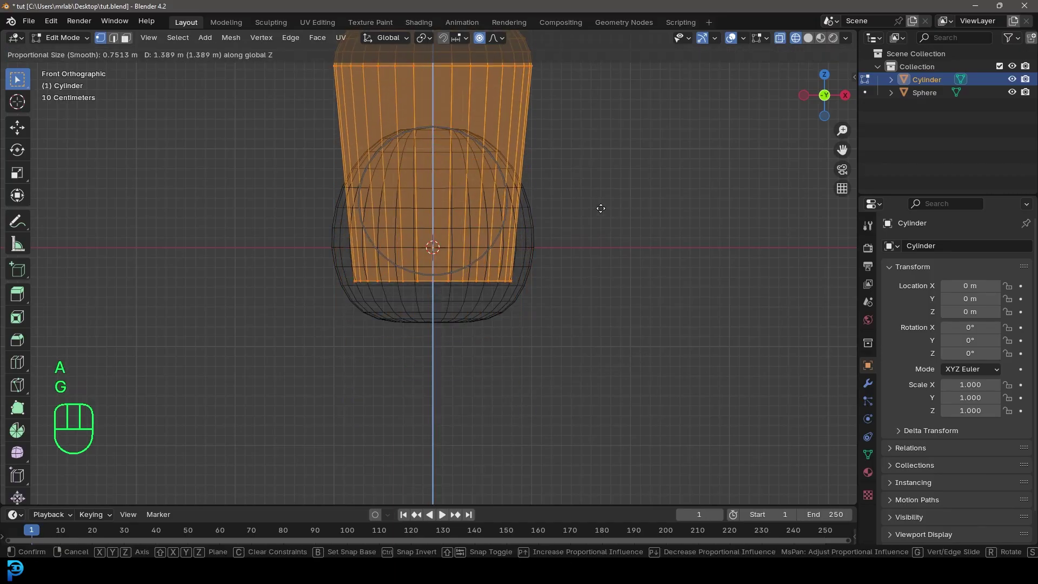
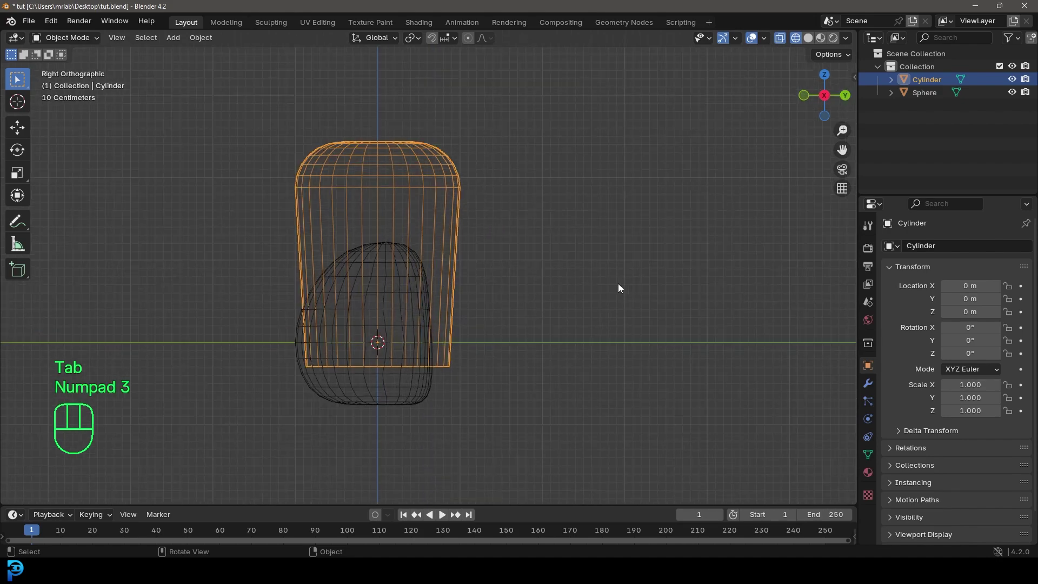
# Rotate the cylinder 90° onto its side, shrink it to leg size and place it at the body's lower right
pyautogui.press('r')
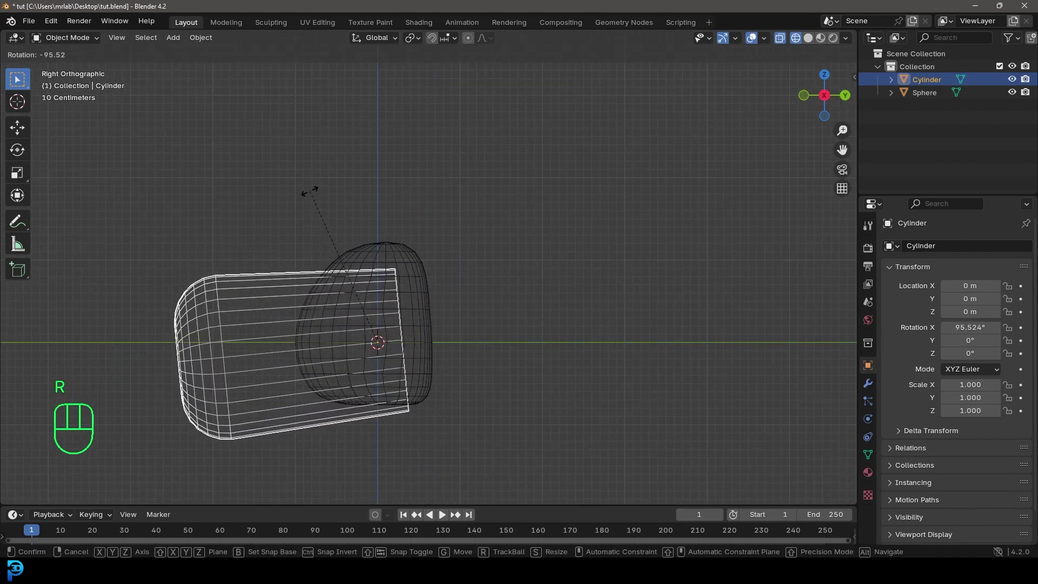
pyautogui.press('s')
pyautogui.press('KP_1')
pyautogui.moveTo(427, 398); pyautogui.dragTo(391, 338)
pyautogui.press('g')
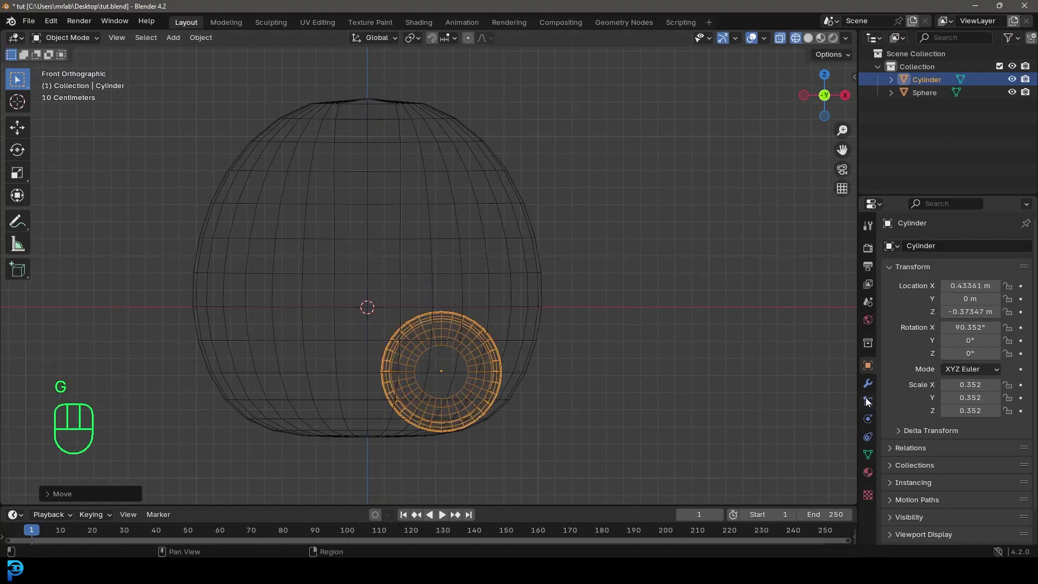
# Add a Mirror modifier to the leg with the body sphere as mirror object, in solid view
pyautogui.click(870, 391)
pyautogui.moveTo(941, 250); pyautogui.dragTo(911, 247)
pyautogui.press('r')
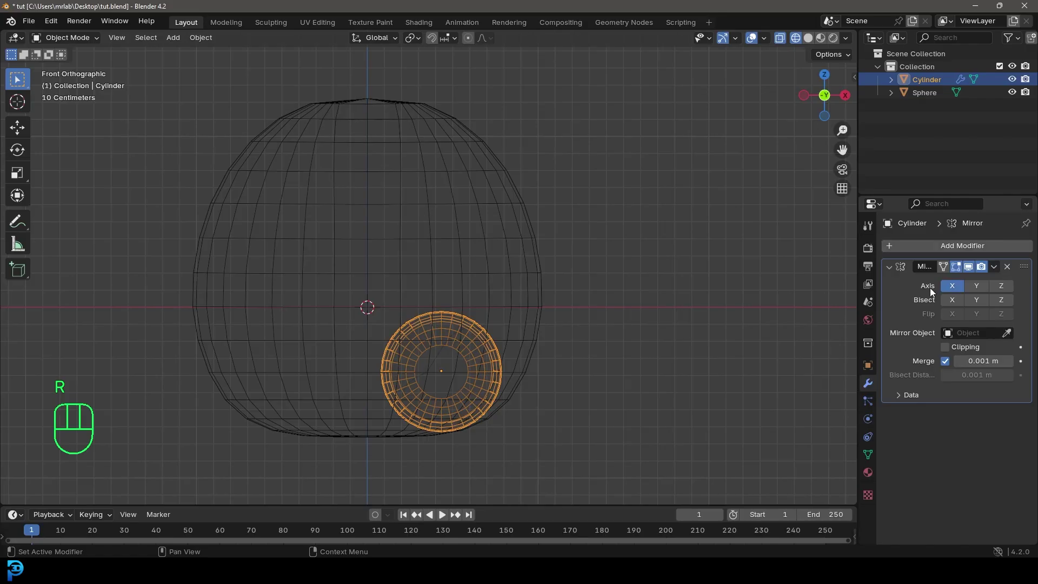
pyautogui.click(1009, 339)
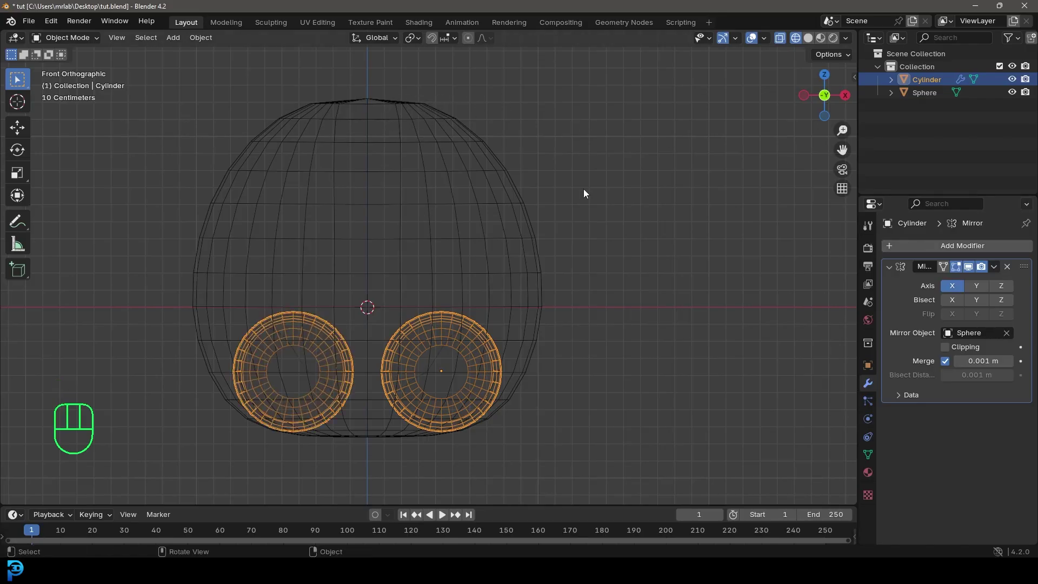
pyautogui.press('z')
# Rotate the leg to point forward, push it out of the body from top view and enlarge it slightly
pyautogui.moveTo(426, 350); pyautogui.dragTo(428, 319)
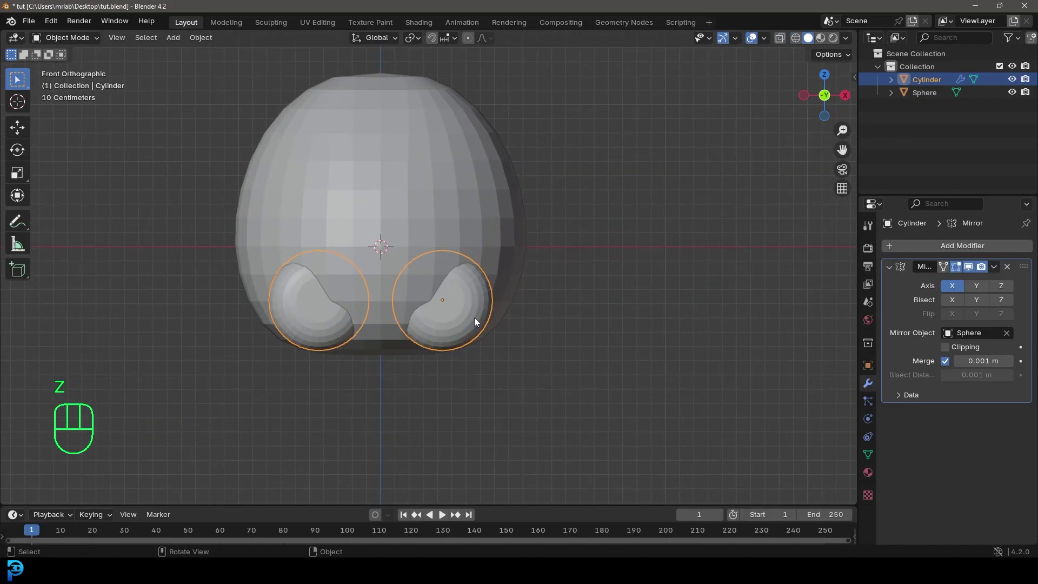
pyautogui.press('g')
pyautogui.press('r')
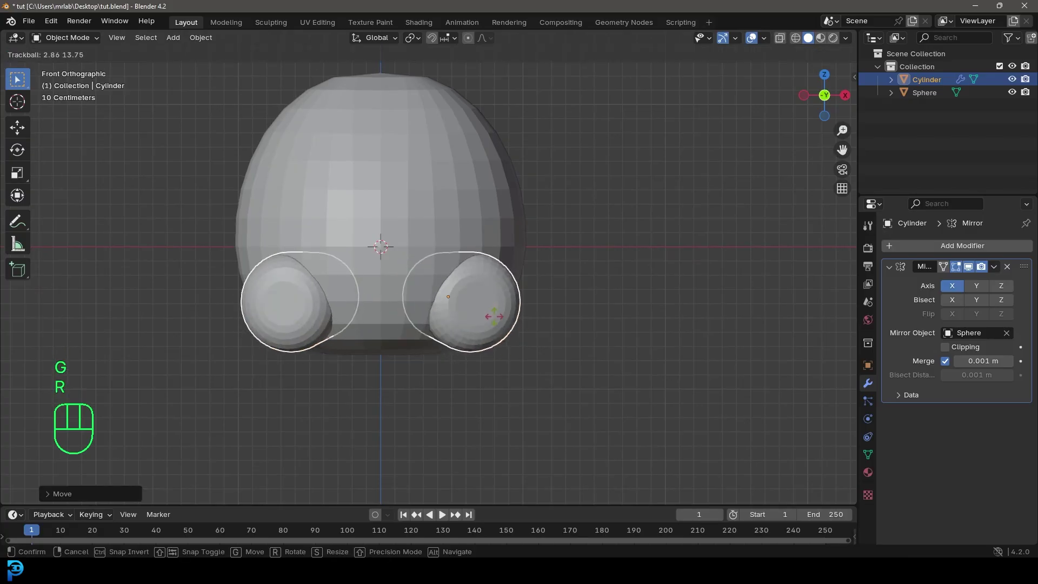
pyautogui.press('KP_7')
pyautogui.moveTo(536, 383); pyautogui.dragTo(527, 306)
pyautogui.press('g')
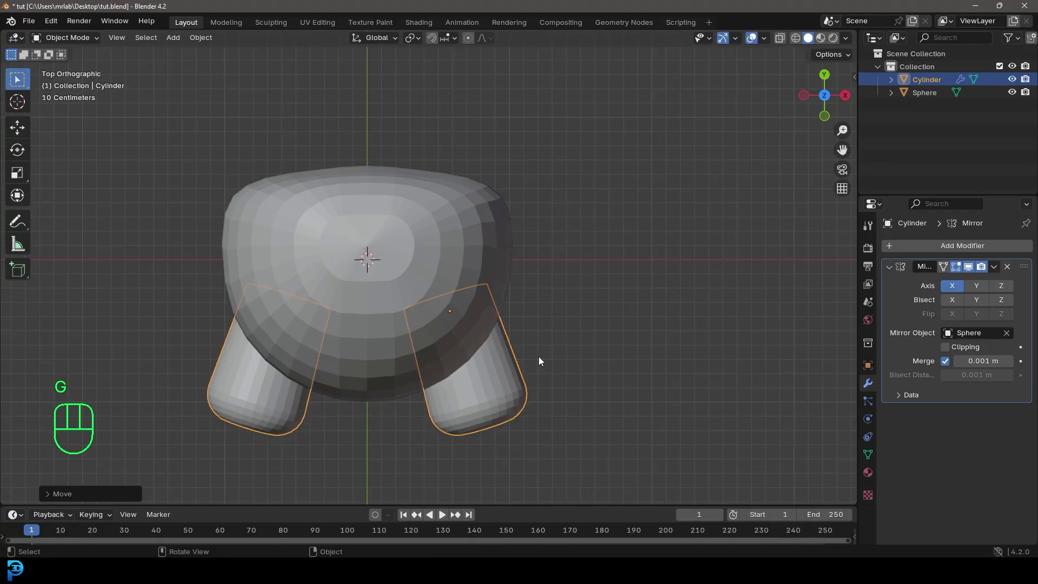
pyautogui.press('s')
pyautogui.press('KP_1')
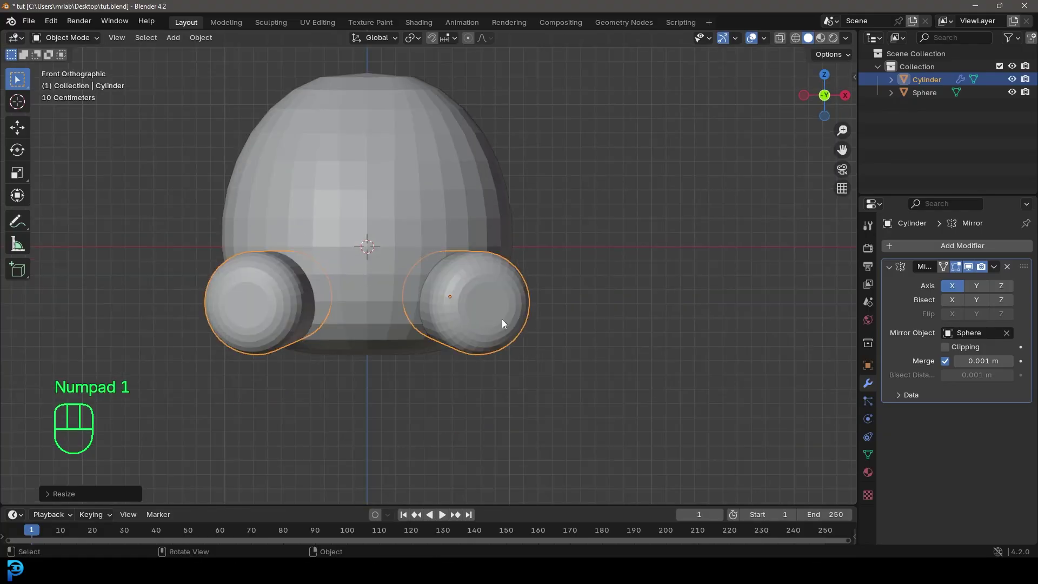
# Duplicate the leg as an arm, place it at the body's upper side and shorten it
pyautogui.press('r')
pyautogui.press('g')
pyautogui.moveTo(464, 333); pyautogui.dragTo(453, 391)
pyautogui.press('shift+d')
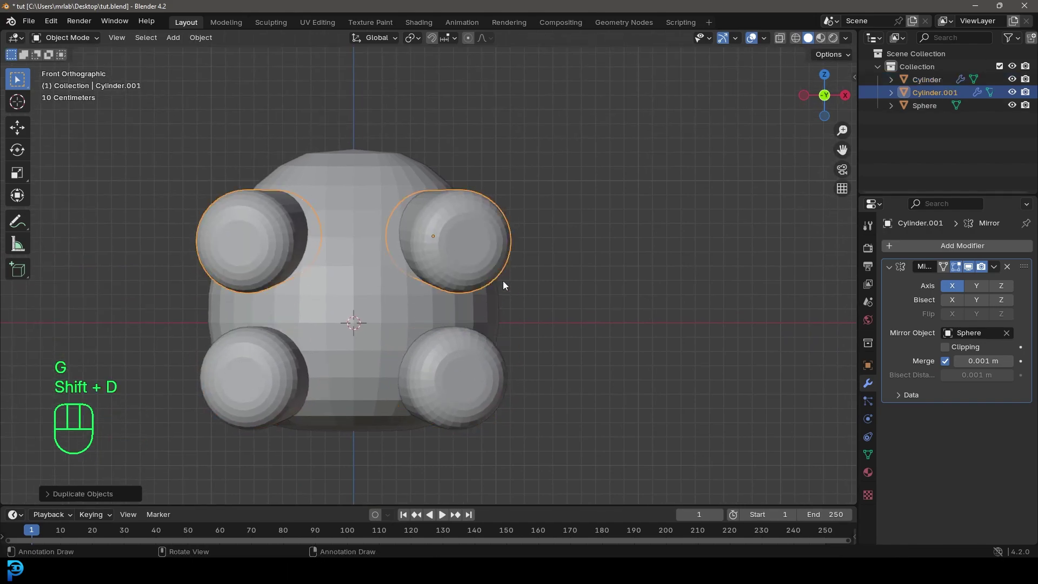
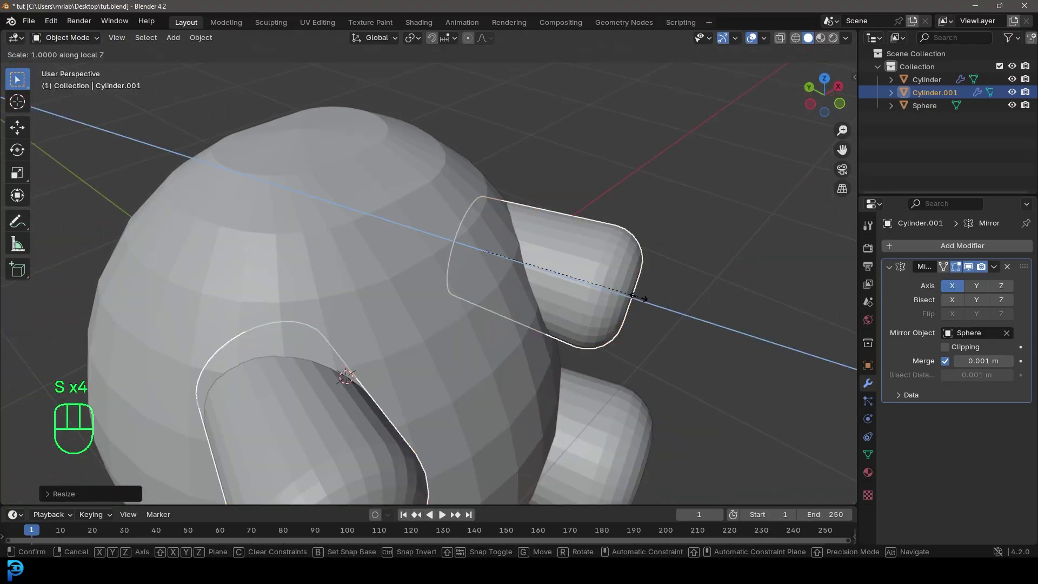
pyautogui.press('KP_7')
pyautogui.press('g')
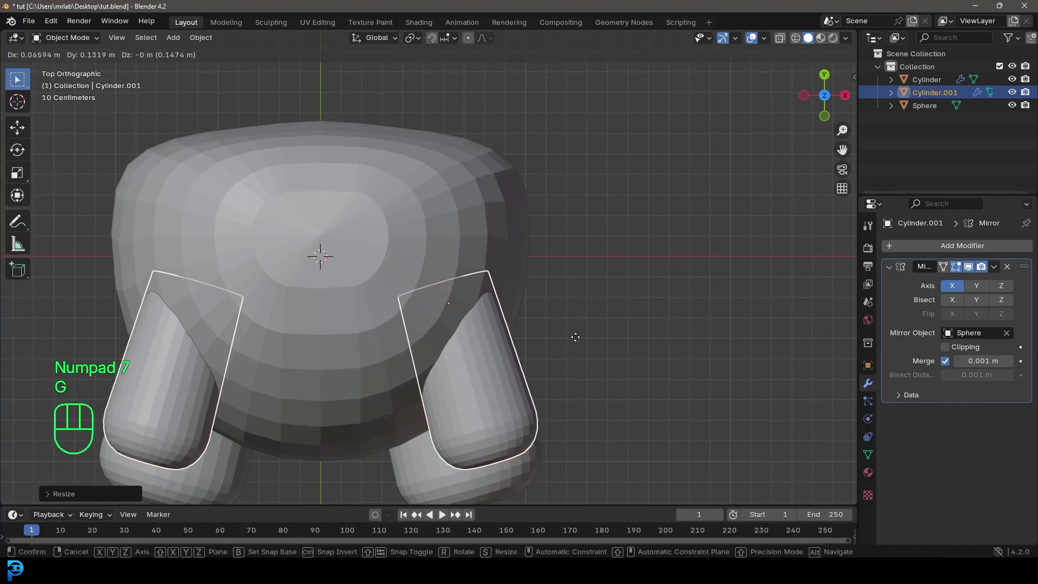
# Move and rotate the arm closer to the body, orbiting and checking from top and front views
pyautogui.press('r')
pyautogui.press('g')
pyautogui.moveTo(517, 389); pyautogui.dragTo(525, 275)
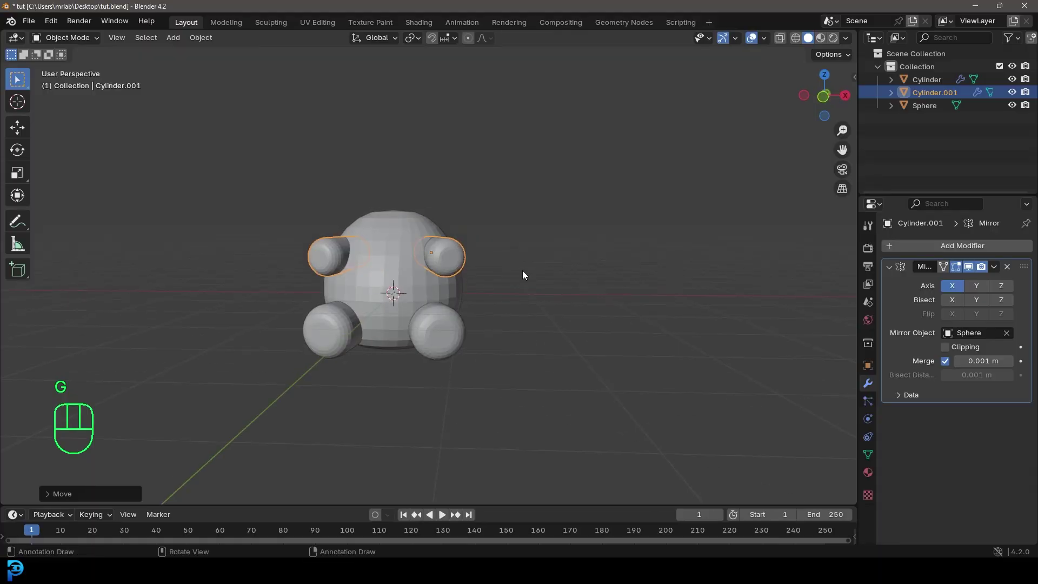
pyautogui.press('KP_1')
pyautogui.press('KP_7')
pyautogui.press('r')
pyautogui.press('KP_1')
pyautogui.press('alt+a')
# Add a second sphere, lift it above the body and shape it into a rounded, slightly flattened head
pyautogui.middleClick(402, 213)
pyautogui.press('shift+a')
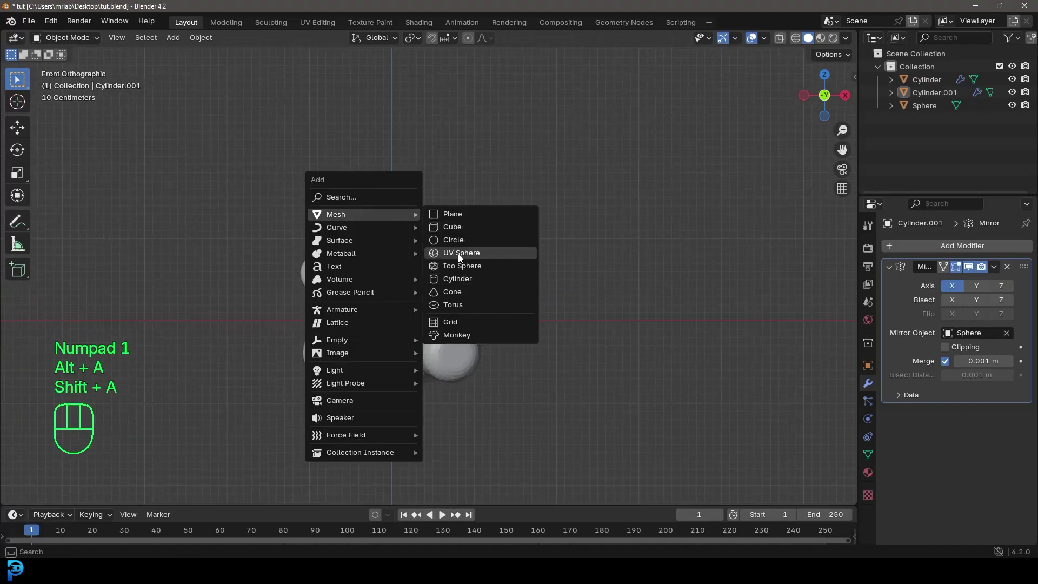
pyautogui.moveTo(411, 317); pyautogui.dragTo(424, 360)
pyautogui.press('g')
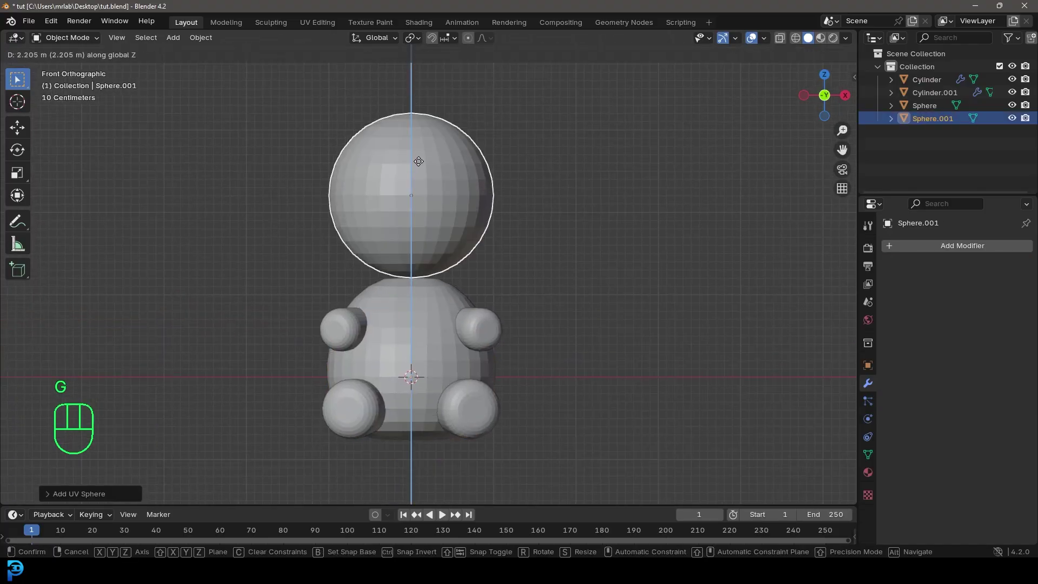
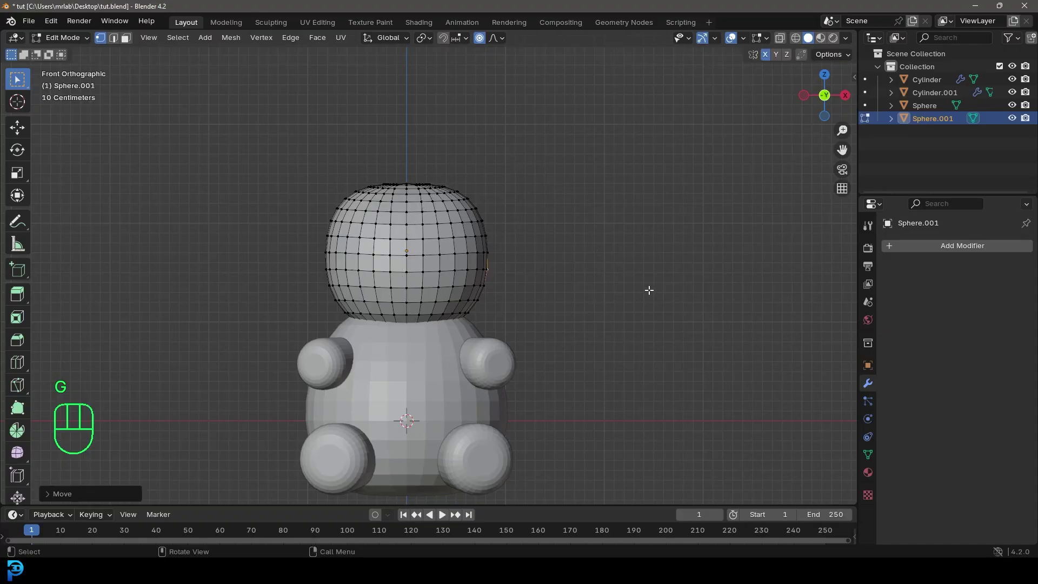
pyautogui.press('Tab')
# Add a new cylinder and squash it into a flat slab across the belly in Edit Mode
pyautogui.middleClick(455, 247)
pyautogui.press('shift+a')
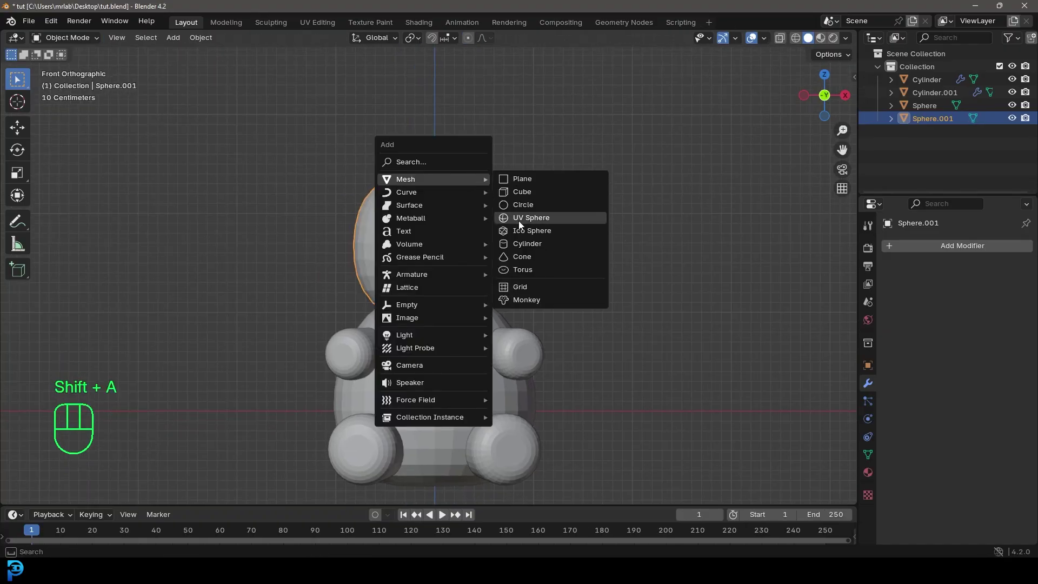
pyautogui.moveTo(525, 331); pyautogui.dragTo(529, 307)
pyautogui.press('Tab')
pyautogui.press('s')
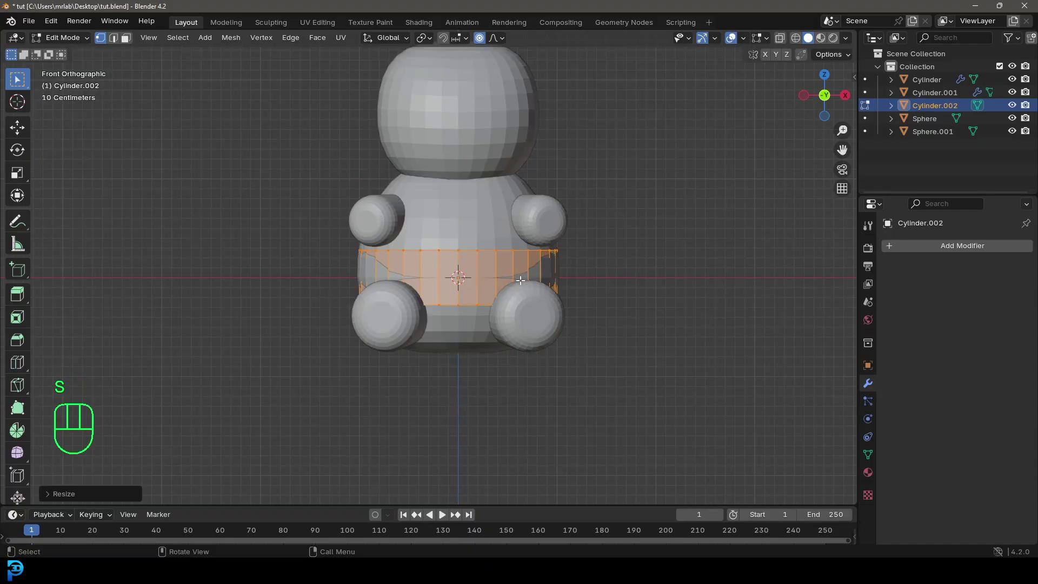
# In wireframe, bevel the slab's rim edges with extra segments for a smooth rounded disc
pyautogui.press('z')
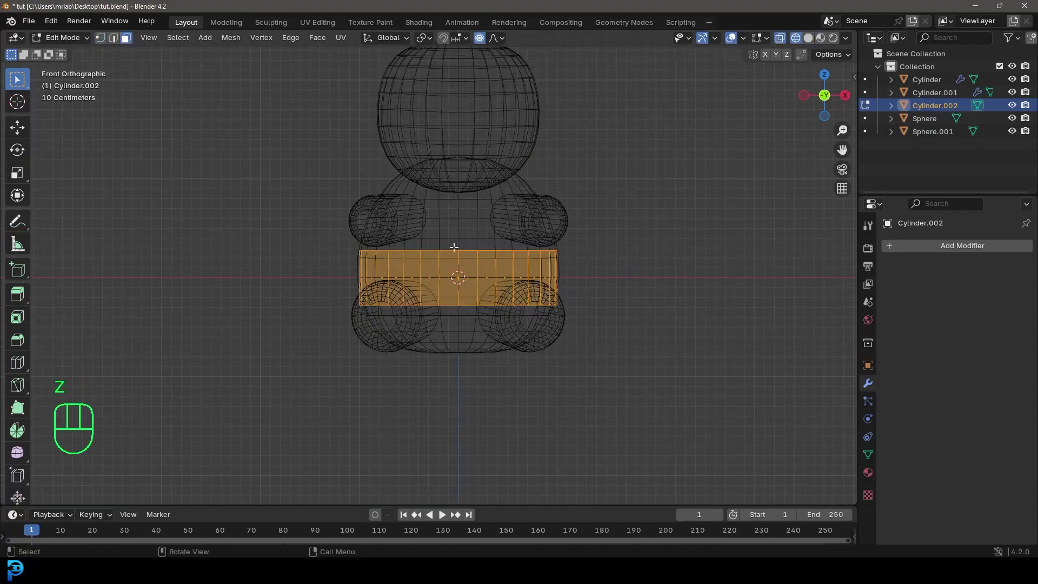
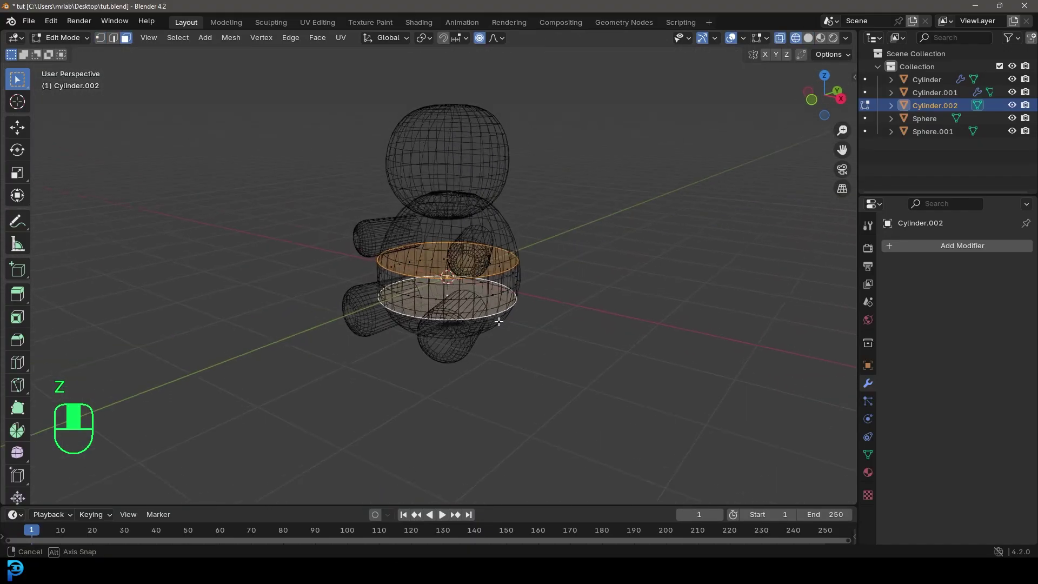
pyautogui.press('z')
pyautogui.click(482, 40)
pyautogui.press('ctrl+b')
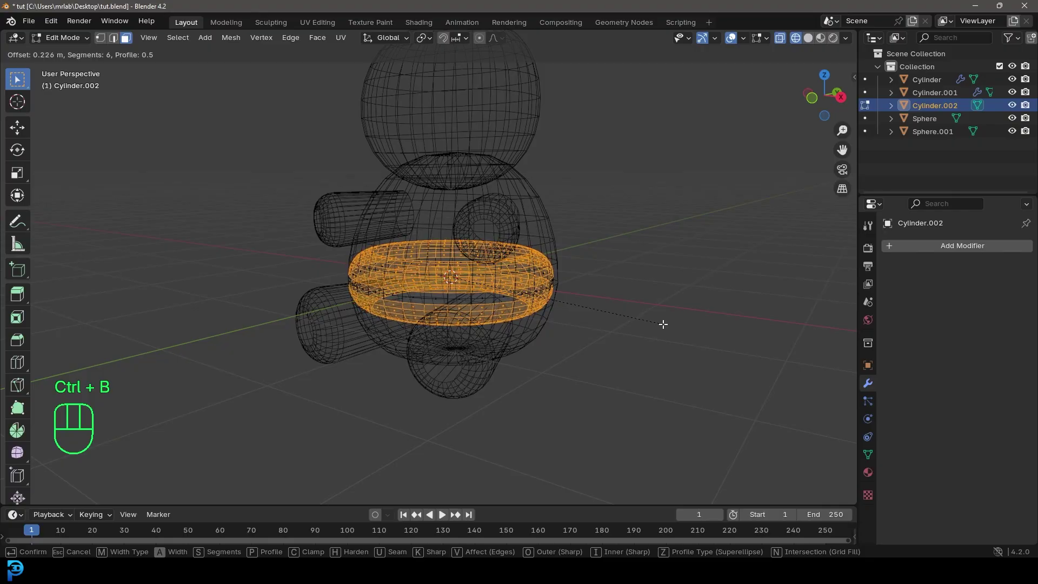
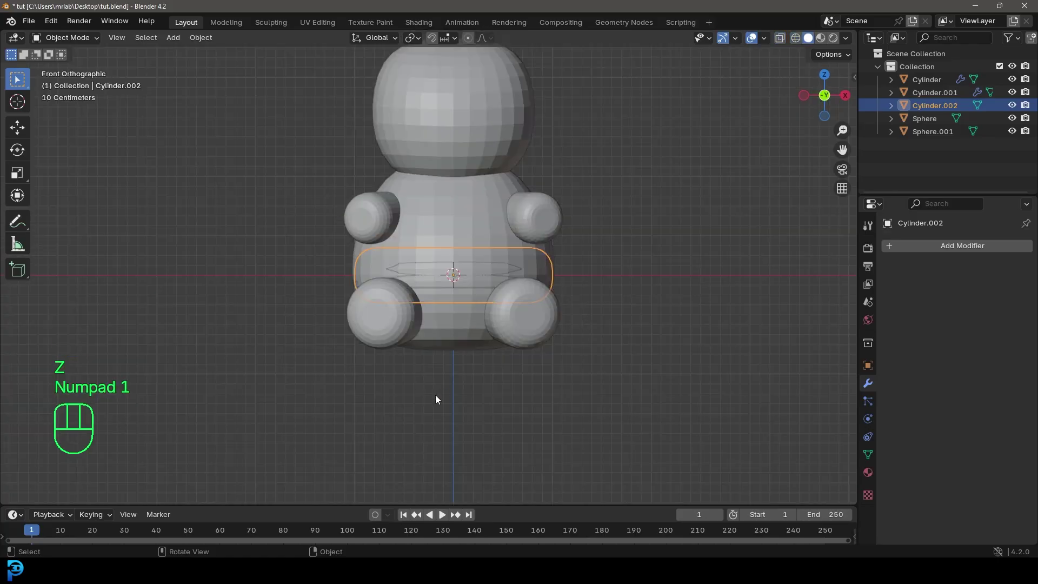
# Rotate the disc 90° upright, shrink it to ear size, place it at the head's upper right and add the arm to the selection
pyautogui.press('g')
pyautogui.middleClick(550, 188)
pyautogui.middleClick(529, 393)
pyautogui.press('r')
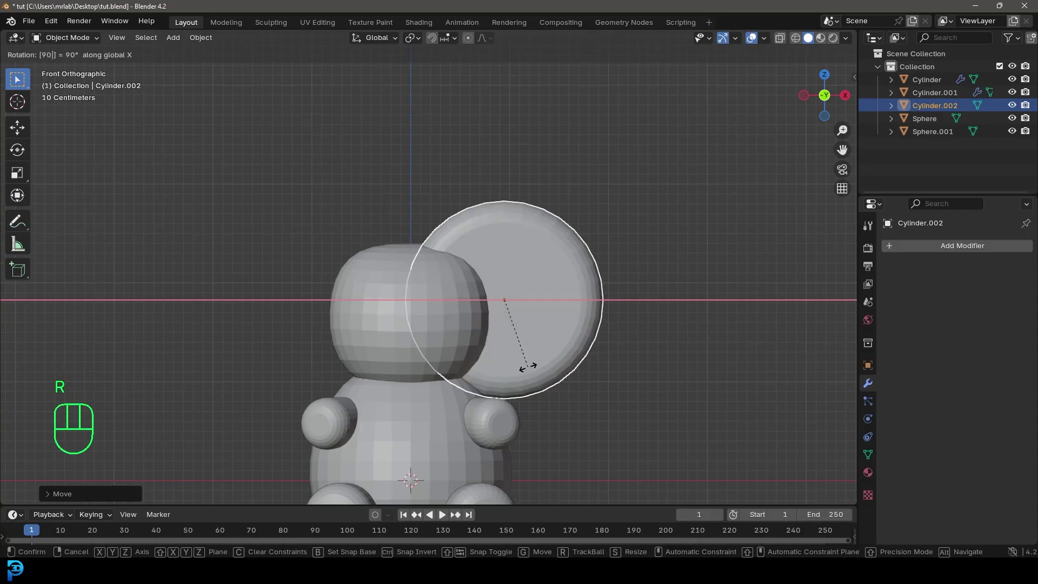
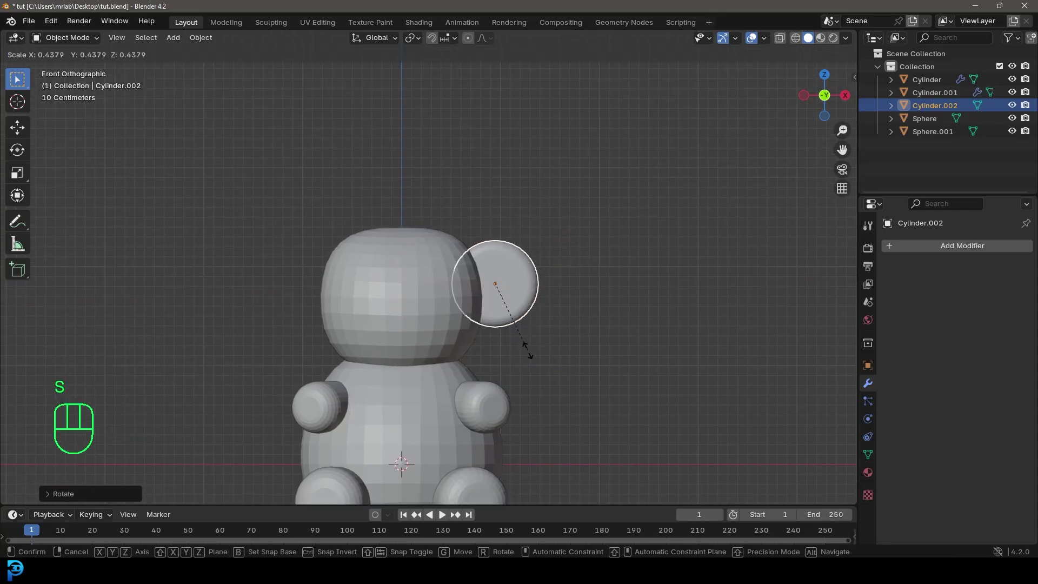
pyautogui.press('g')
pyautogui.press('s')
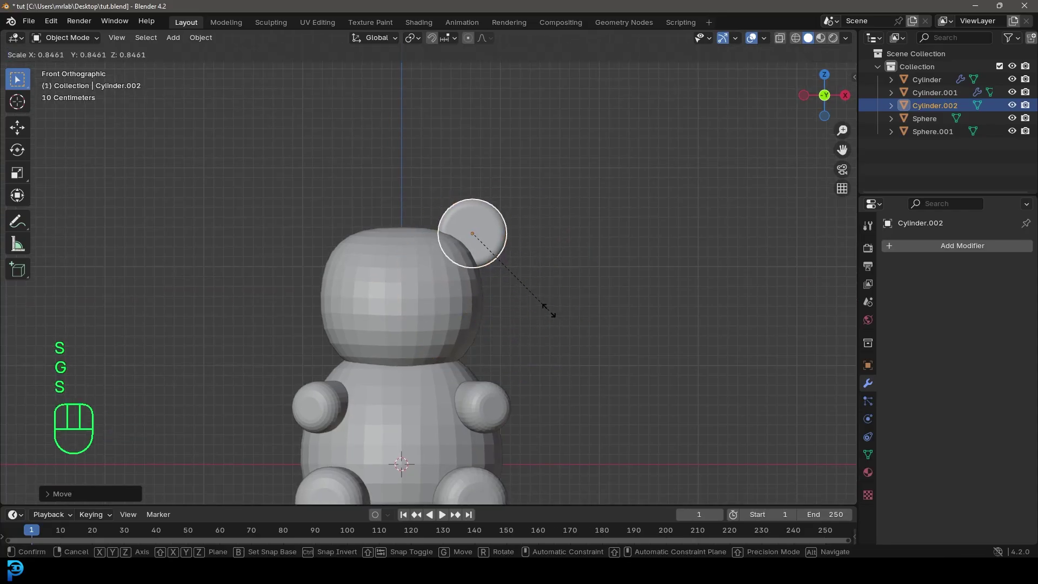
pyautogui.moveTo(471, 355); pyautogui.dragTo(494, 308)
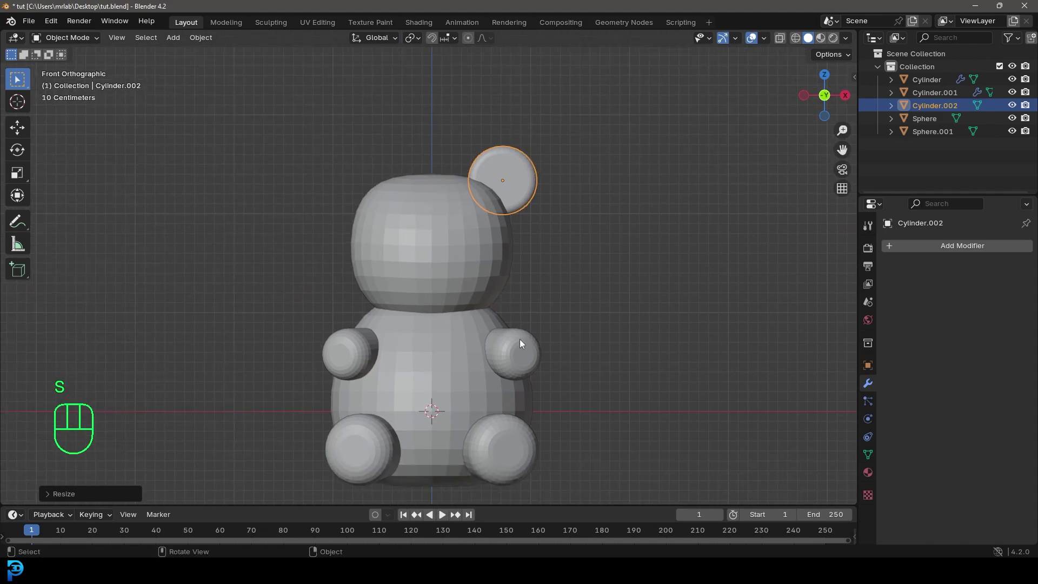
pyautogui.moveTo(514, 163); pyautogui.dragTo(555, 140)
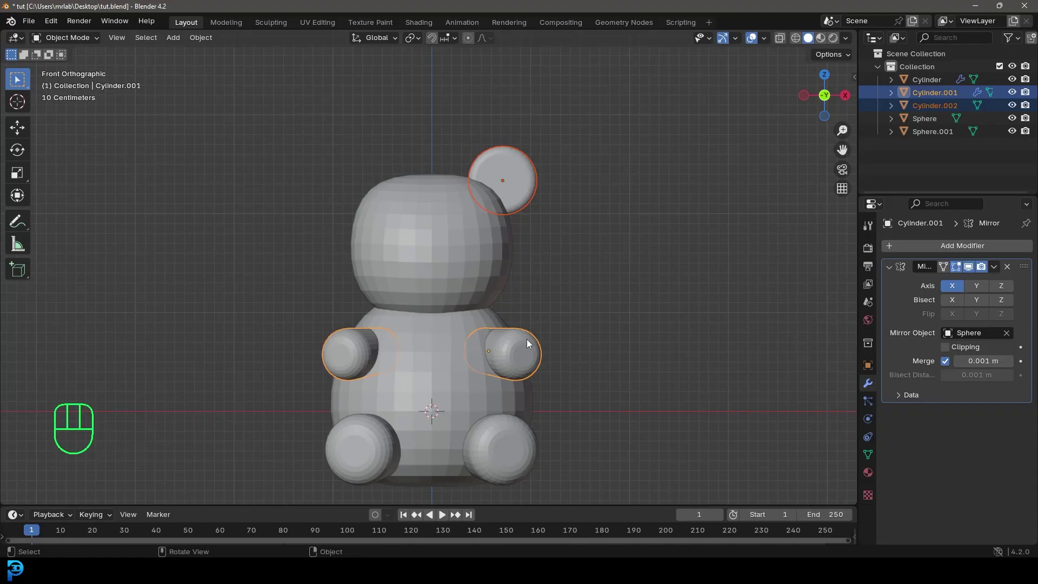
# Copy the arm's Mirror modifier onto the ear with Ctrl+L and lower the mirrored ears onto the head
pyautogui.press('ctrl+l')
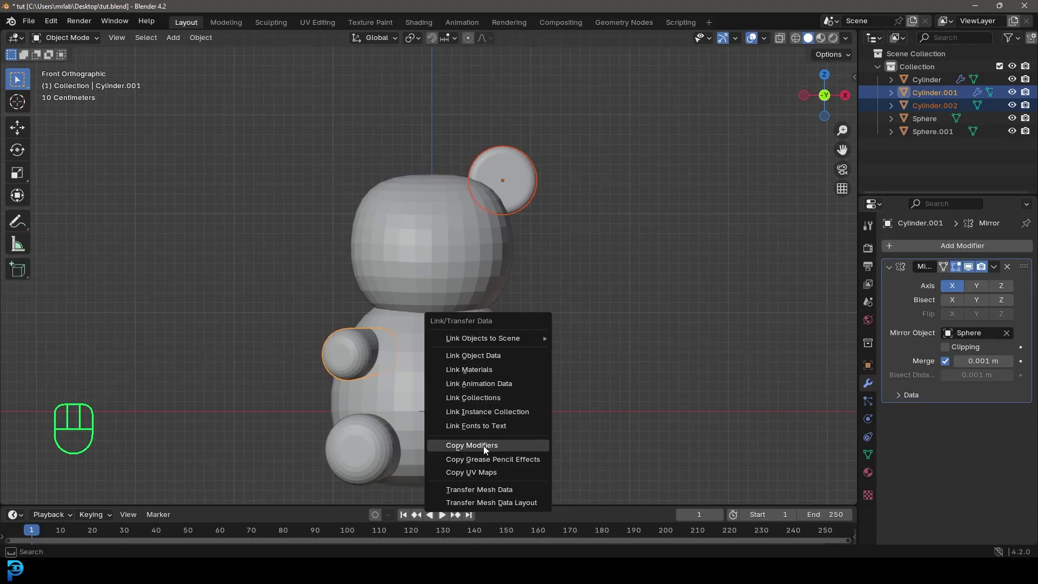
pyautogui.click(492, 180)
pyautogui.moveTo(494, 192); pyautogui.dragTo(481, 224)
pyautogui.press('g')
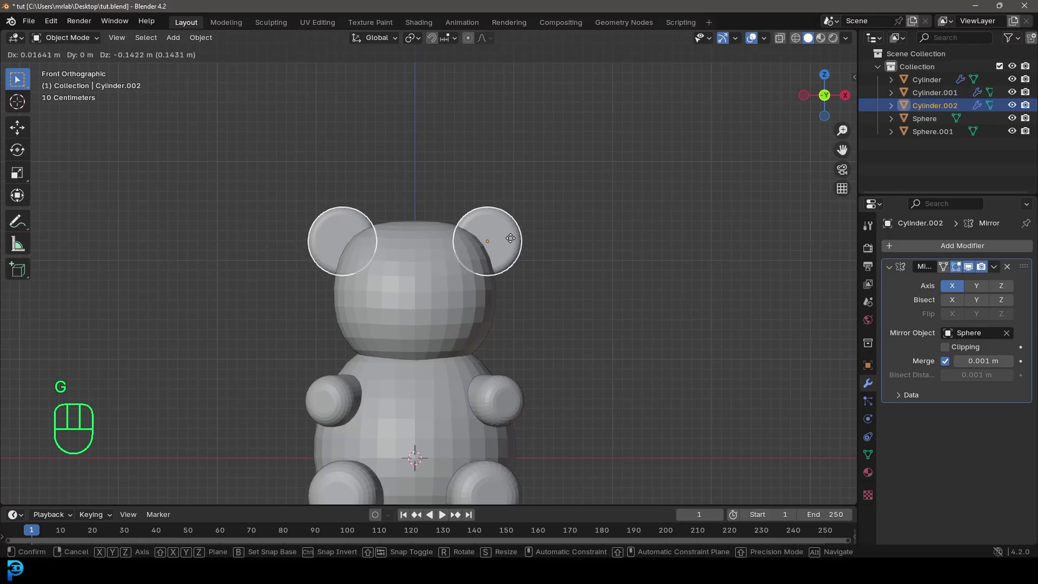
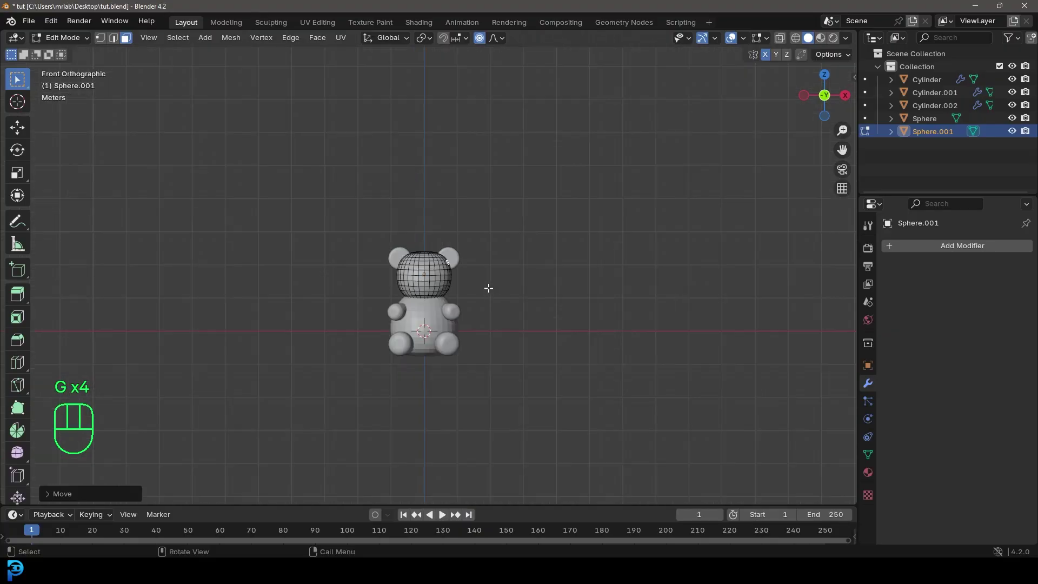
# Reselect the ears and fine-tune their position, checking from side and front views
pyautogui.press('Tab')
pyautogui.click(488, 245)
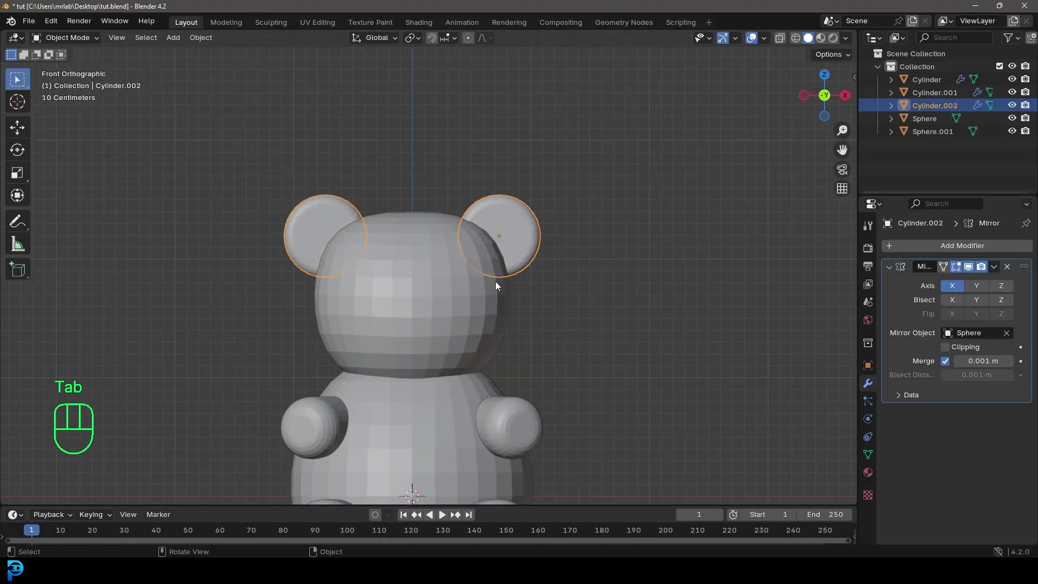
pyautogui.press('g')
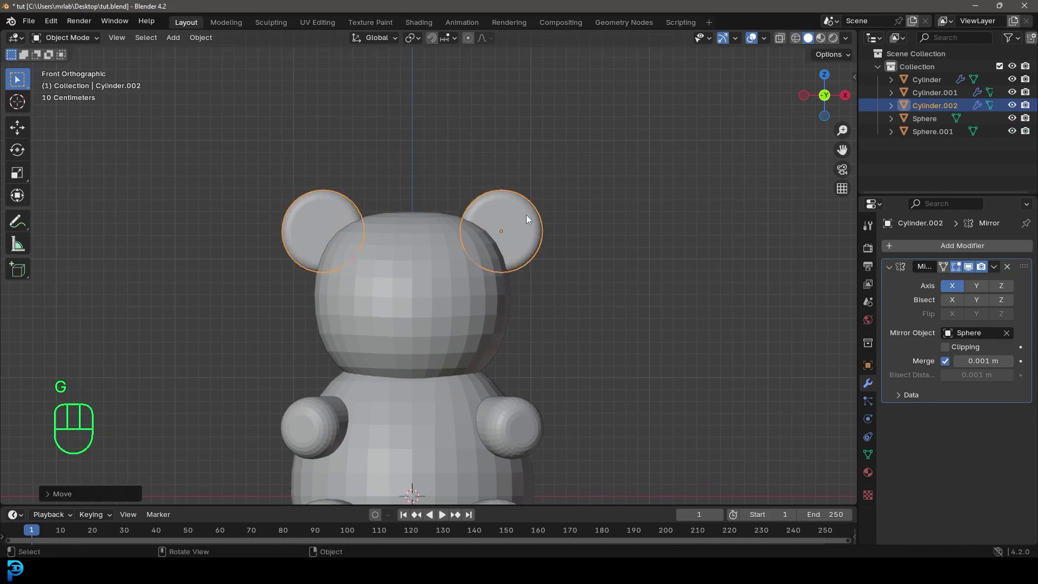
pyautogui.press('KP_3')
pyautogui.press('KP_1')
# Add a UV sphere, move it forward onto the face in side view, shrink it and stretch it wider along X
pyautogui.press('alt+a')
pyautogui.moveTo(446, 278); pyautogui.dragTo(458, 222)
pyautogui.press('shift+a')
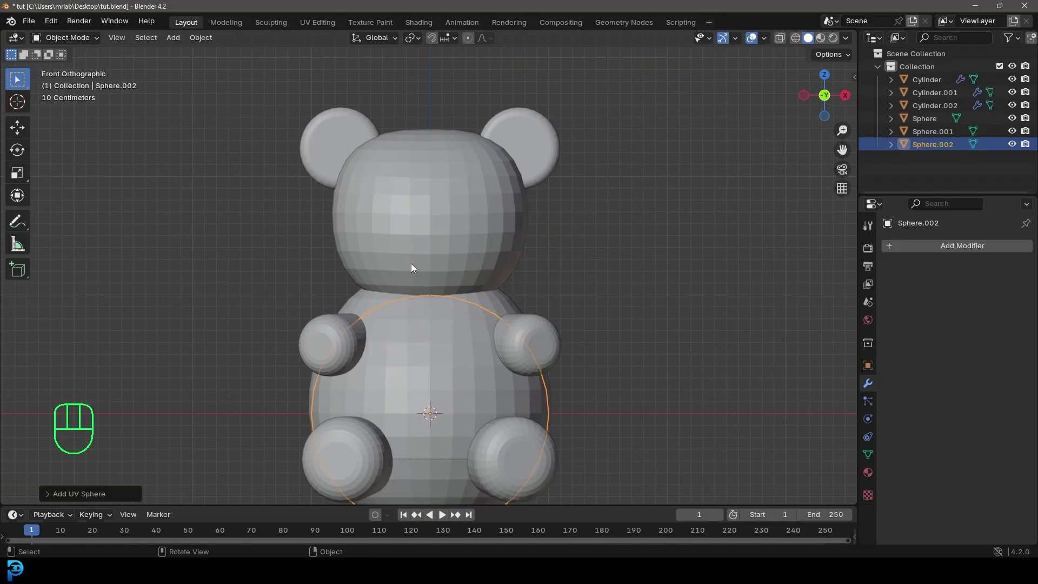
pyautogui.press('KP_3')
pyautogui.press('g')
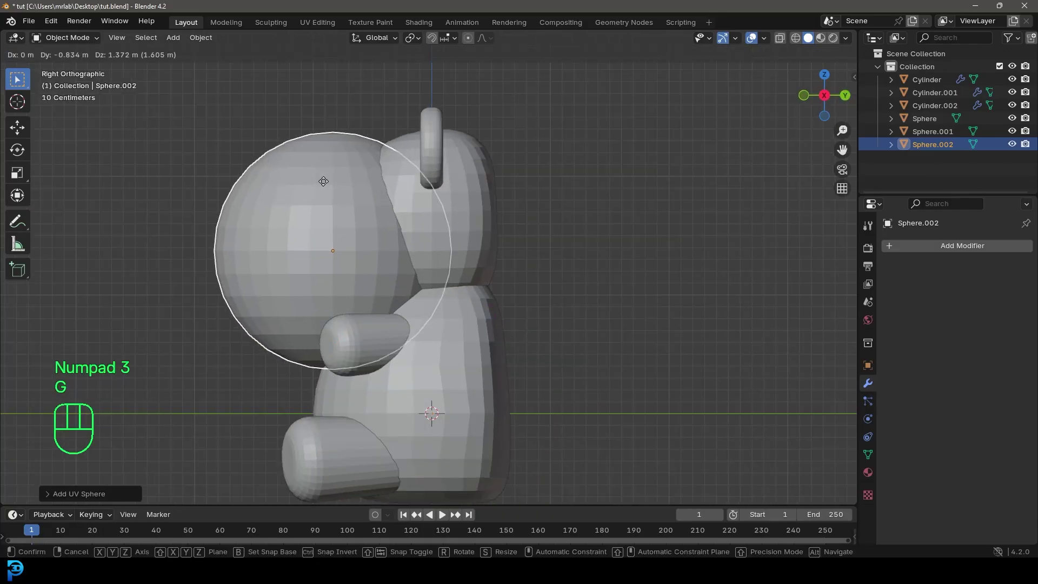
pyautogui.press('s')
pyautogui.press('KP_1')
pyautogui.press('s')
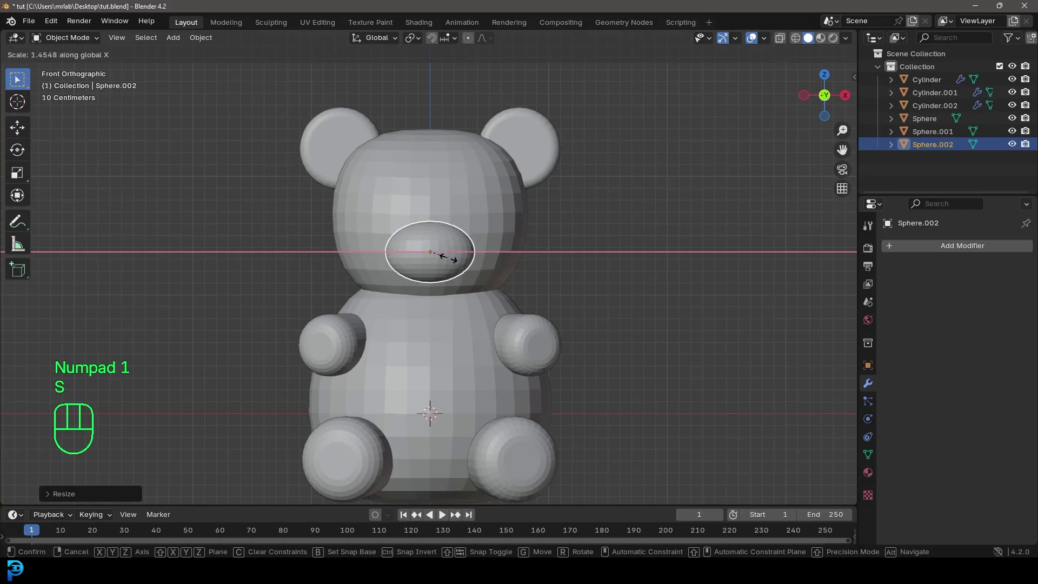
# Fine-tune the snout's position on the lower face, orbiting to check depth and placement
pyautogui.press('KP_3')
pyautogui.press('f')
pyautogui.press('g')
pyautogui.moveTo(365, 272); pyautogui.dragTo(449, 339)
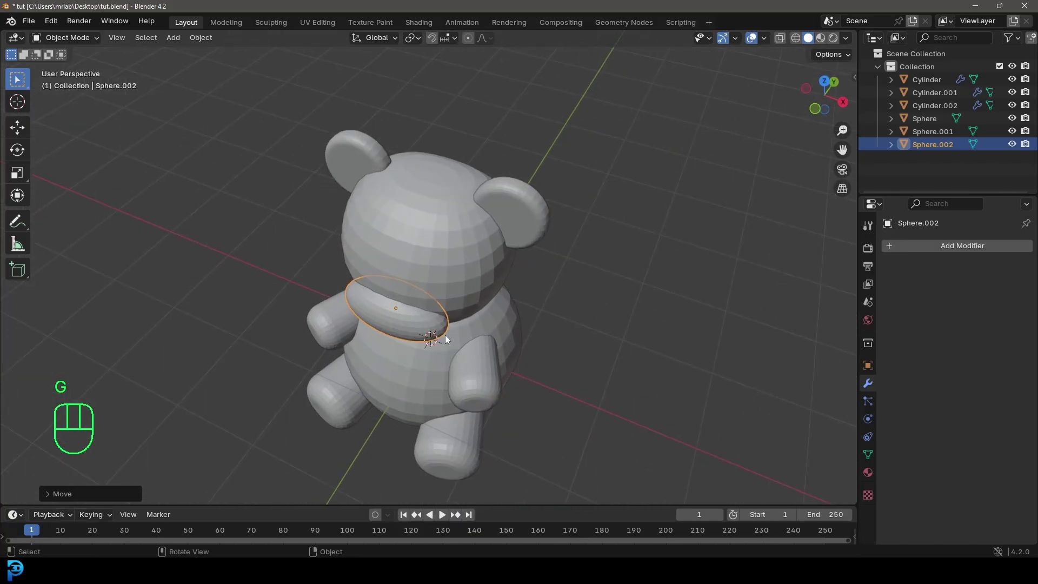
pyautogui.press('KP_7')
pyautogui.middleClick(494, 375)
pyautogui.press('g')
pyautogui.moveTo(510, 414); pyautogui.dragTo(551, 297)
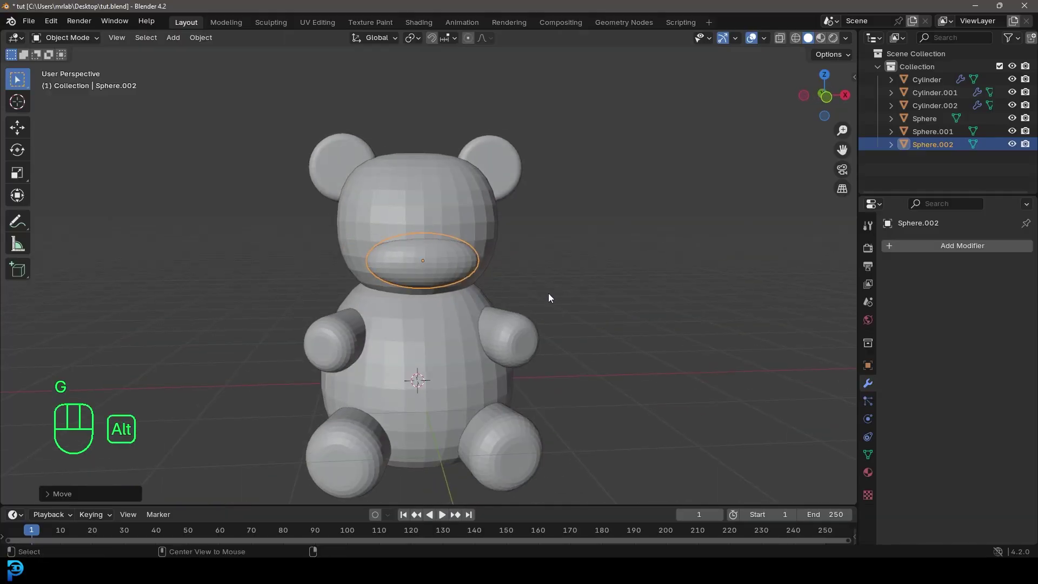
pyautogui.press('alt+a')
pyautogui.moveTo(479, 283); pyautogui.dragTo(464, 278)
# Join the arms, legs and ears into one object and apply the Mirror modifier permanently
pyautogui.moveTo(479, 285); pyautogui.dragTo(479, 293)
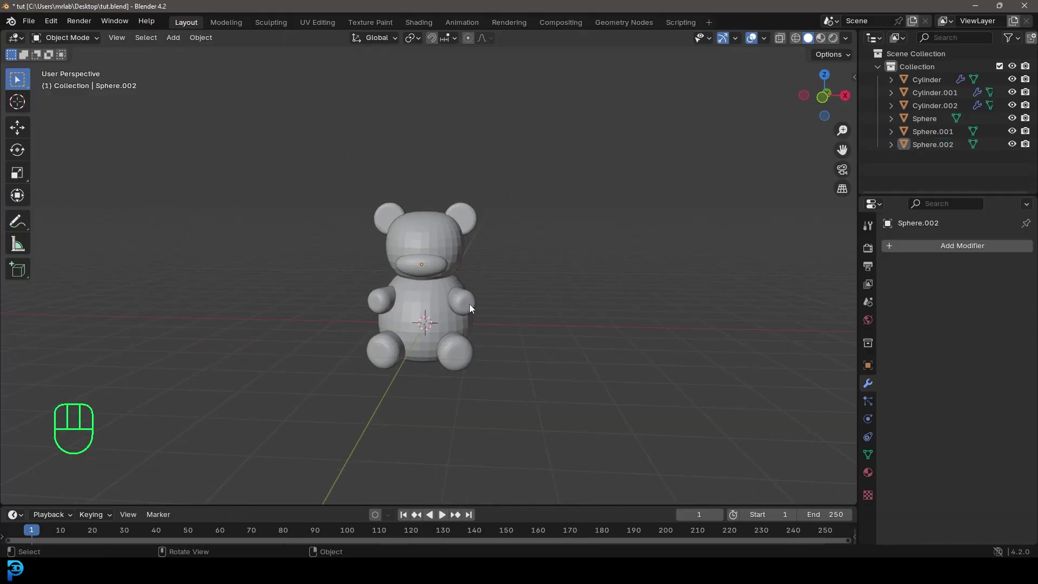
pyautogui.click(474, 213)
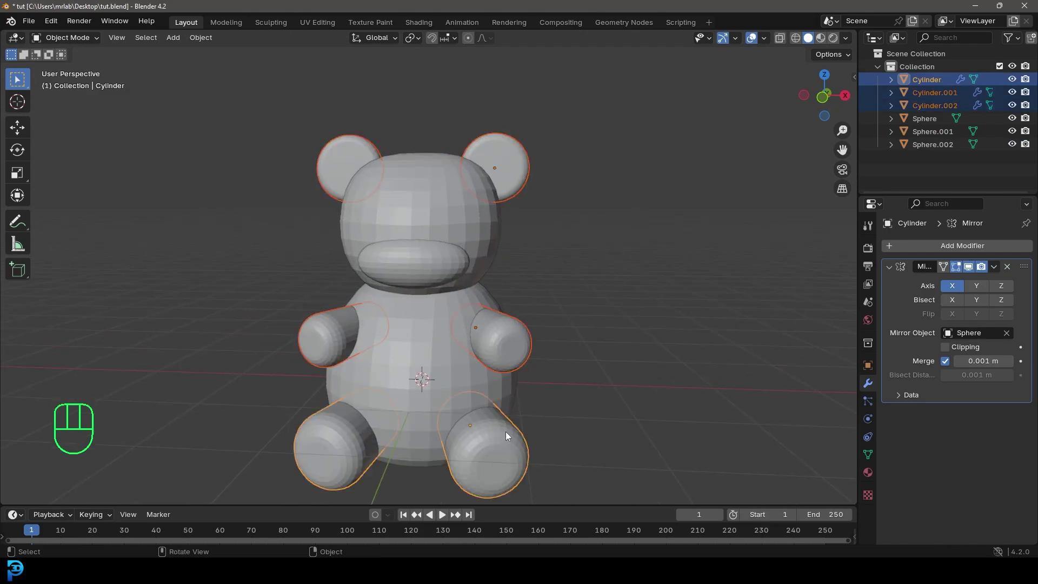
pyautogui.press('ctrl+j')
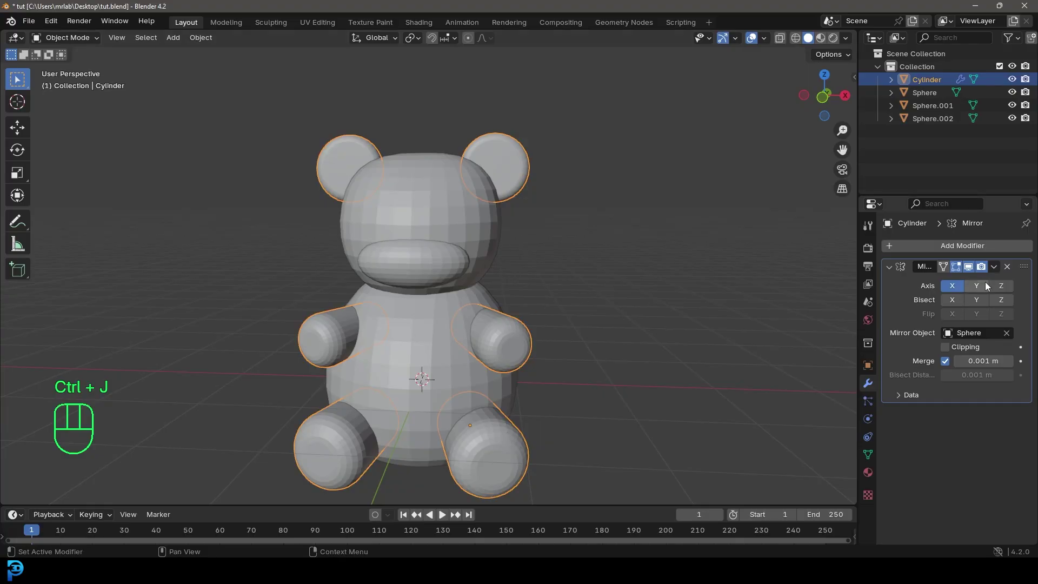
pyautogui.moveTo(997, 271); pyautogui.dragTo(963, 282)
pyautogui.middleClick(450, 313)
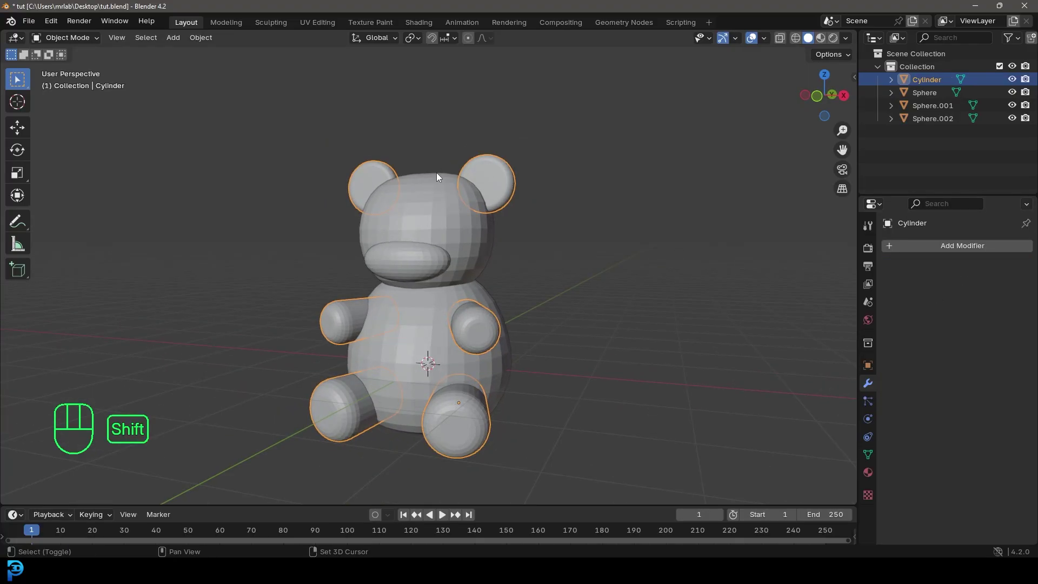
# Join the head, body and snout with the limbs into a single Sphere object and save the file
pyautogui.click(439, 177)
pyautogui.click(410, 257)
pyautogui.click(416, 337)
pyautogui.press('ctrl+j')
pyautogui.press('g')
pyautogui.middleClick(449, 286)
pyautogui.press('ctrl+s')
pyautogui.press('ctrl+s')
pyautogui.middleClick(489, 343)
# Apply a Subdivision Surface modifier to the bear mesh and set it to Shade Smooth
pyautogui.moveTo(480, 338); pyautogui.dragTo(505, 273)
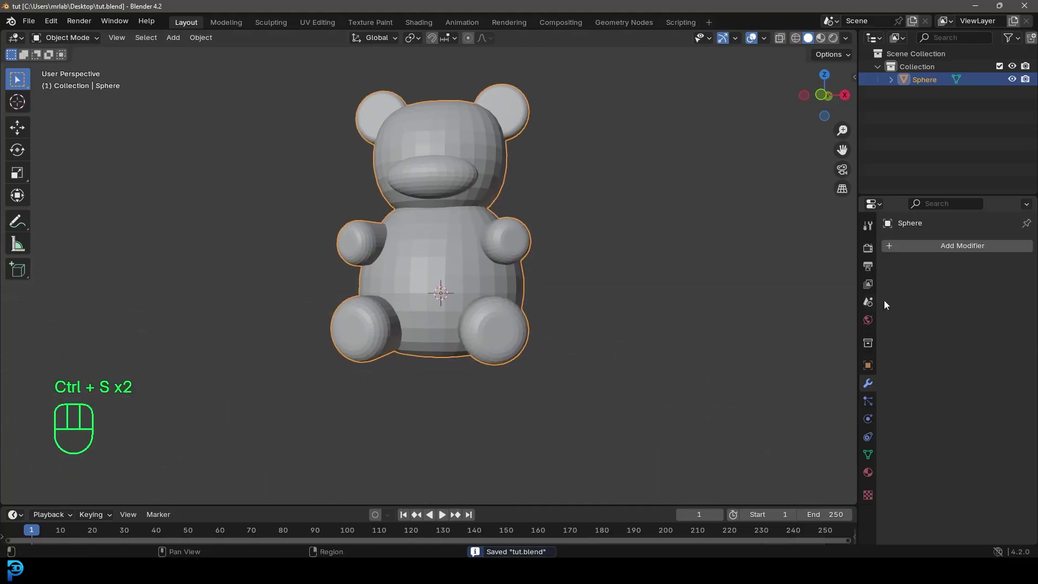
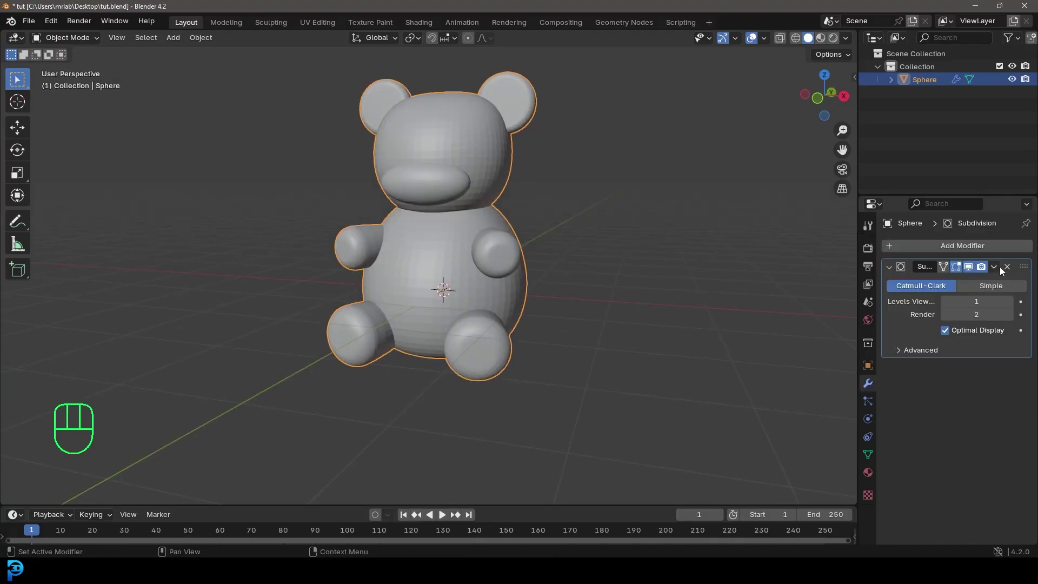
pyautogui.moveTo(1001, 270); pyautogui.dragTo(975, 284)
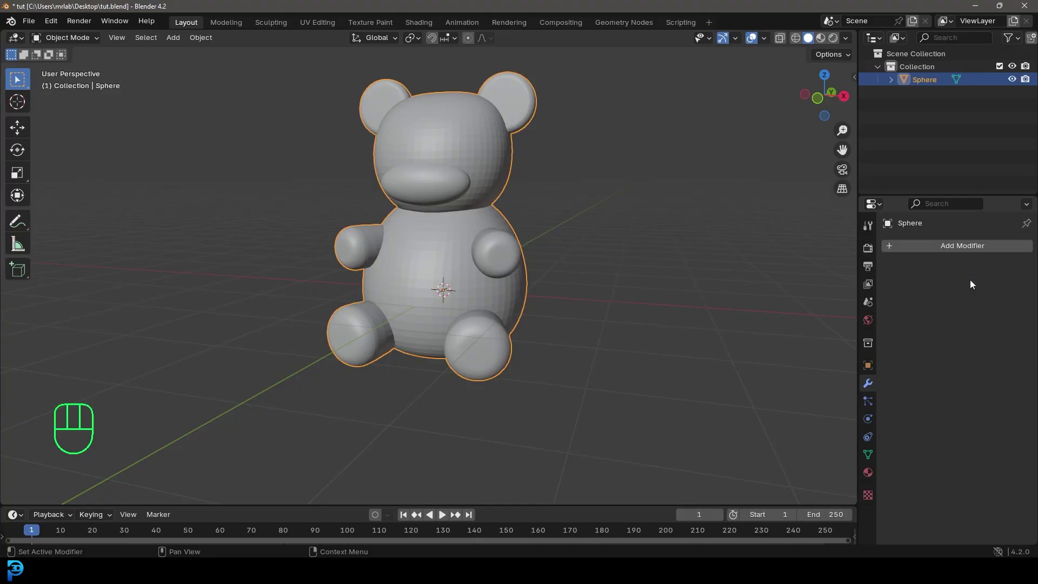
pyautogui.moveTo(497, 161); pyautogui.dragTo(420, 160)
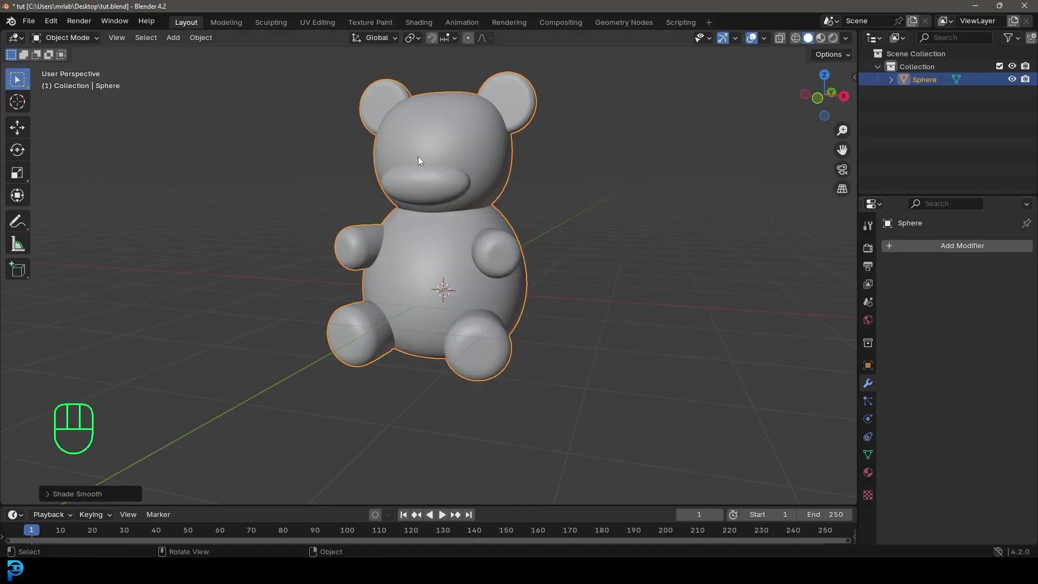